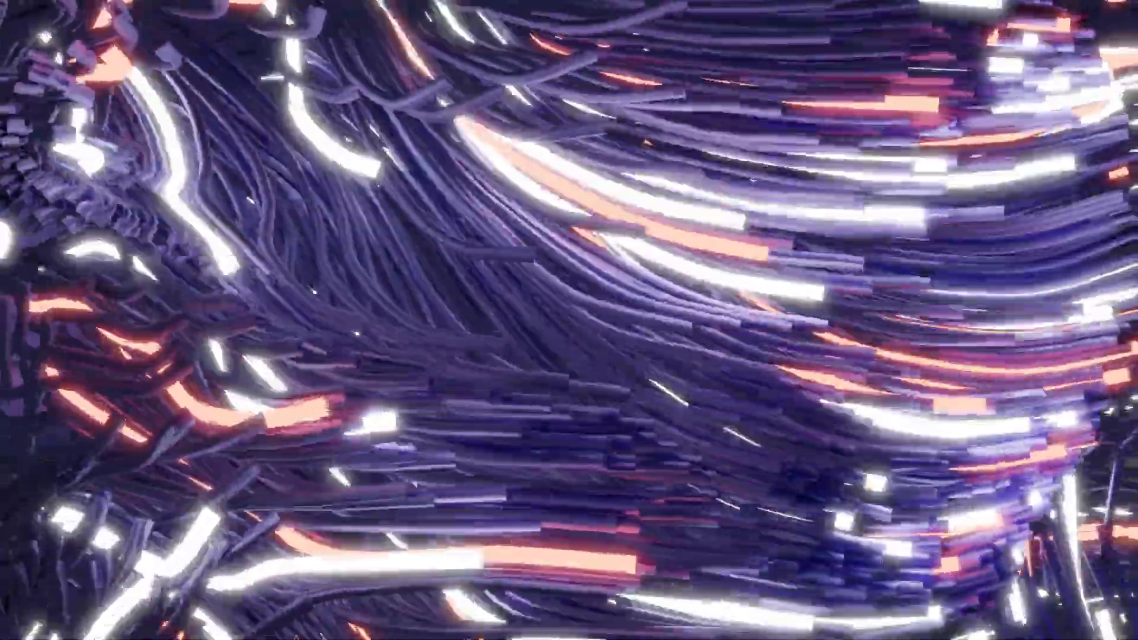
Delete the default camera, cube and light and add a new plane
{"action": "left_click", "coordinate": [658, 308]}
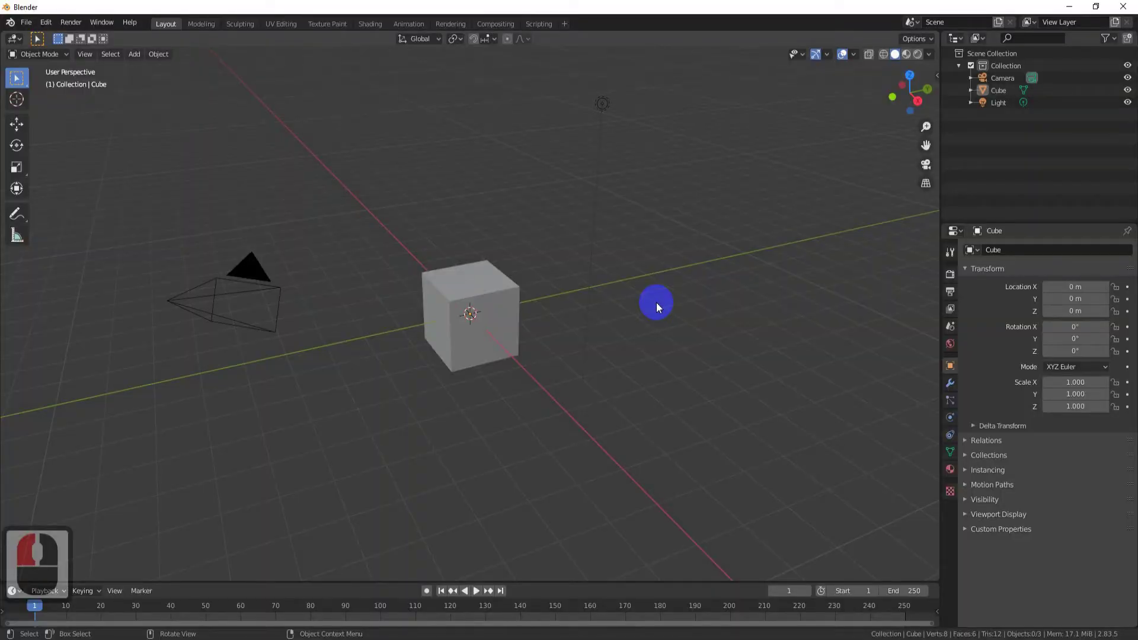
{"action": "key", "text": "a"}
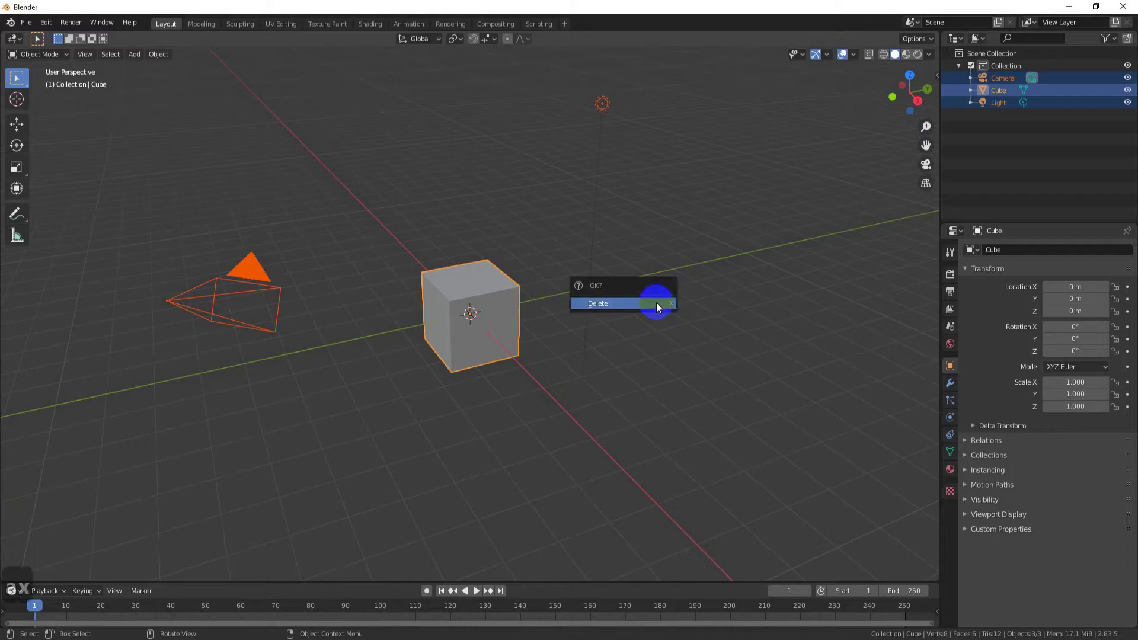
{"action": "left_click", "coordinate": [658, 309]}
{"action": "key", "text": "a"}
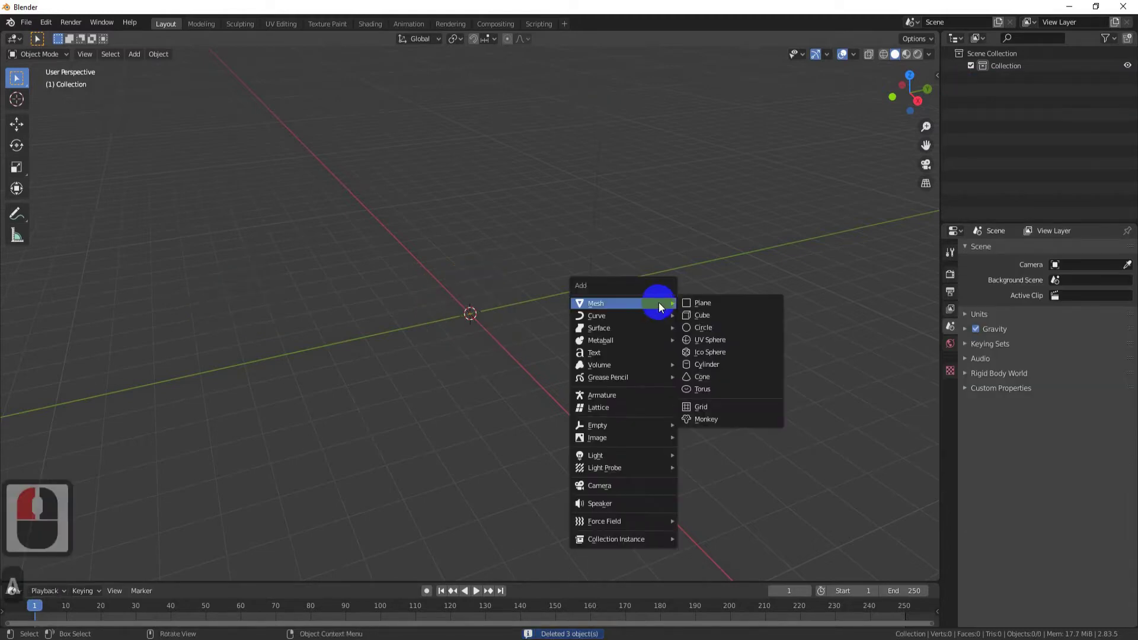
{"action": "left_click", "coordinate": [699, 308]}
Scale the plane by 5 and rotate it 90° on X so it stands upright
{"action": "key", "text": "s"}
{"action": "key", "text": "5"}
{"action": "key", "text": "Return"}
{"action": "key", "text": "r"}
{"action": "key", "text": "x"}
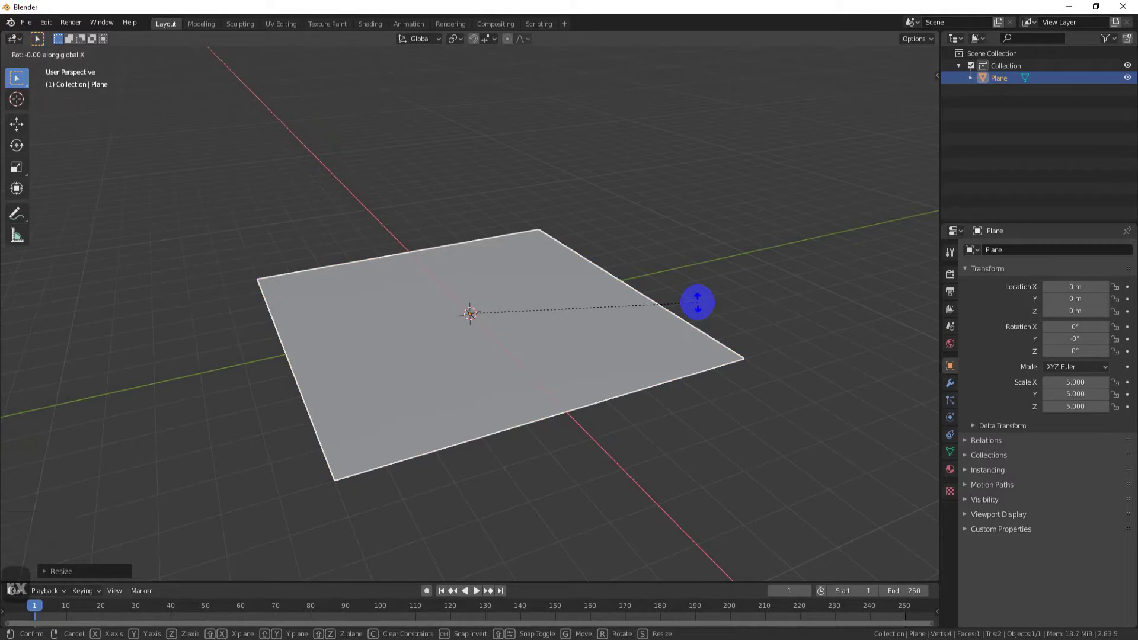
{"action": "type", "text": "90"}
{"action": "key", "text": "Return"}
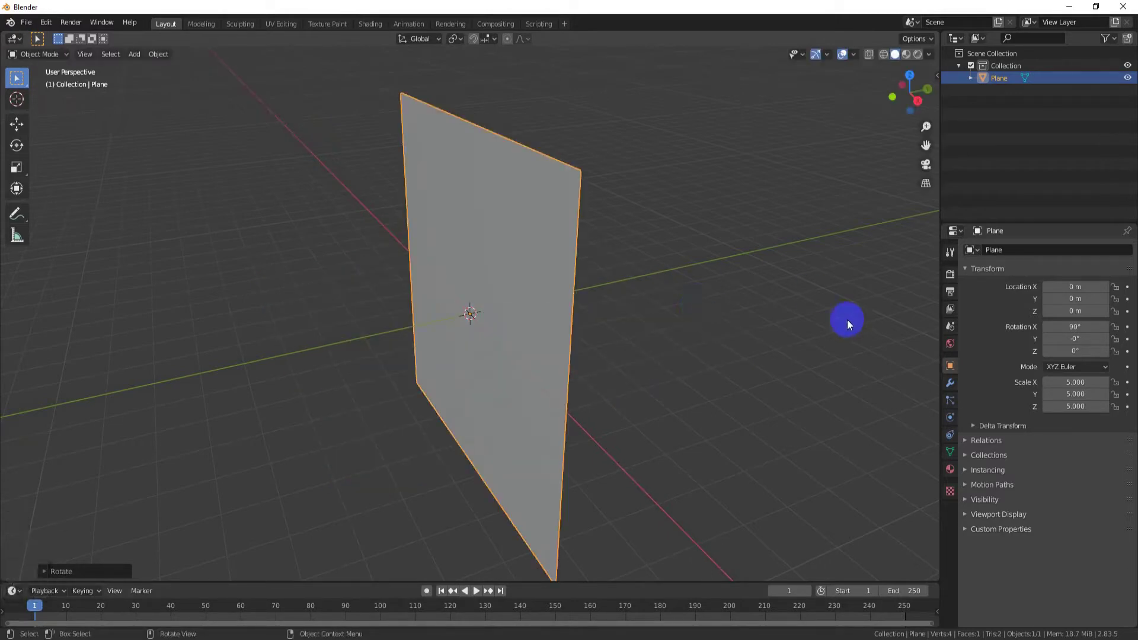
Add a new particle system to the plane in Particle Properties
{"action": "left_click", "coordinate": [951, 405]}
{"action": "left_click", "coordinate": [1127, 251]}
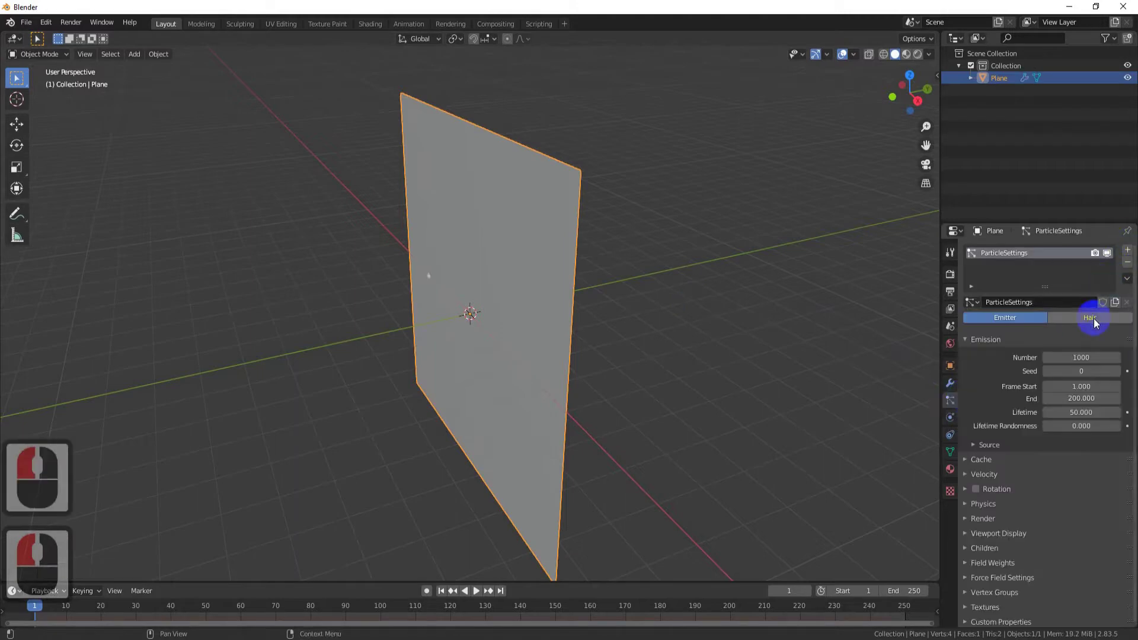
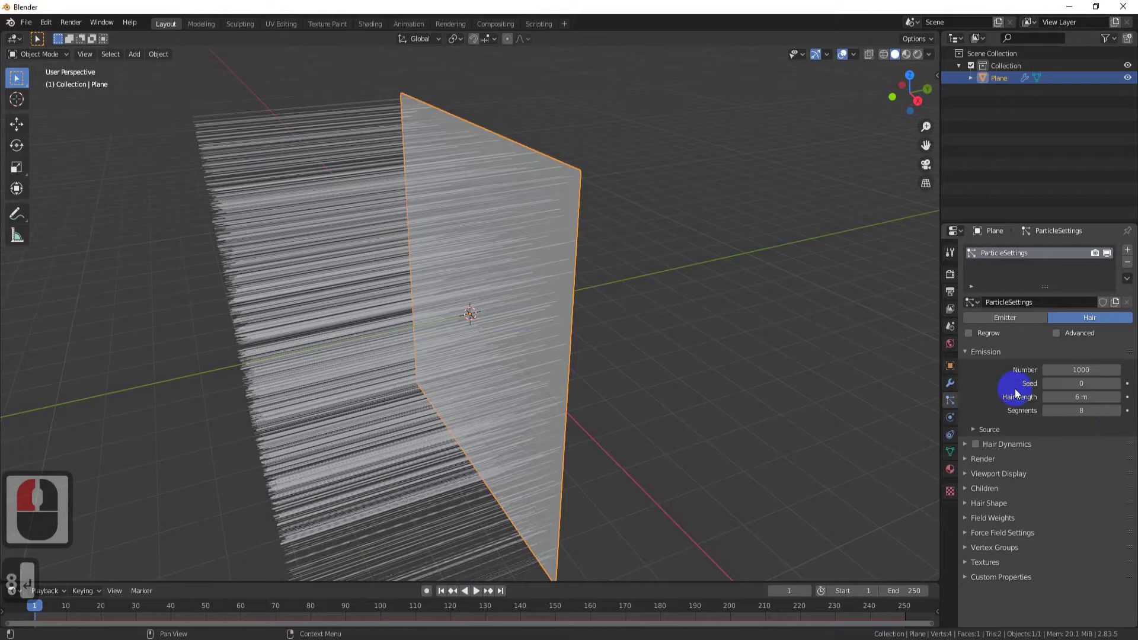
Enable ambient occlusion, bloom and screen space reflections in Eevee and set hair shape to Strip
{"action": "left_click", "coordinate": [955, 277]}
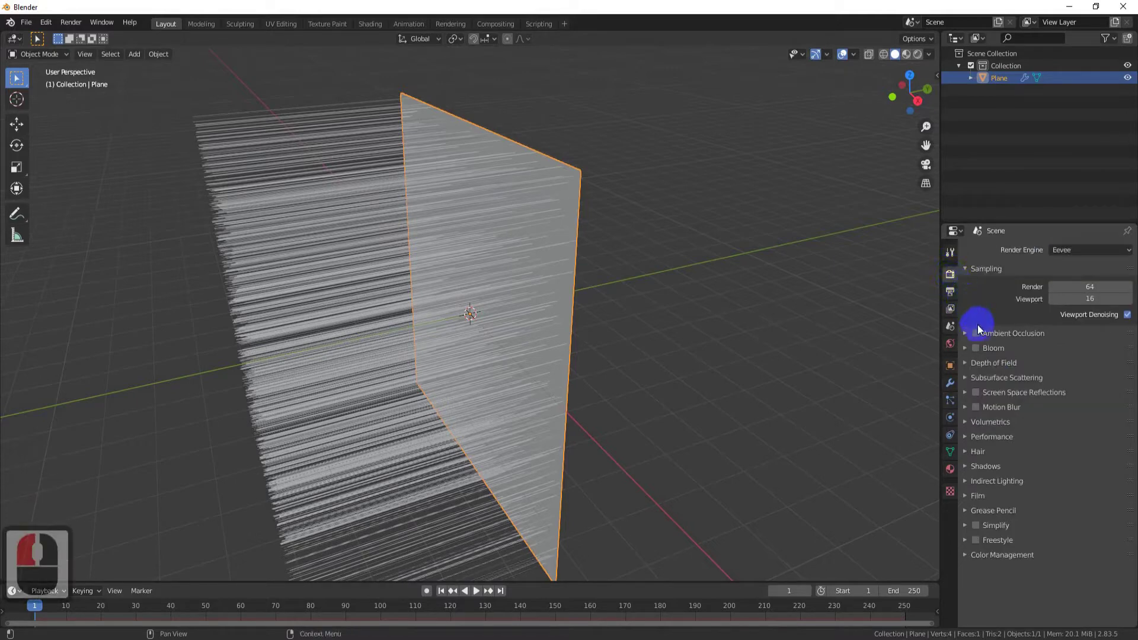
{"action": "left_click", "coordinate": [982, 339]}
{"action": "left_click", "coordinate": [981, 358]}
{"action": "left_click", "coordinate": [980, 350]}
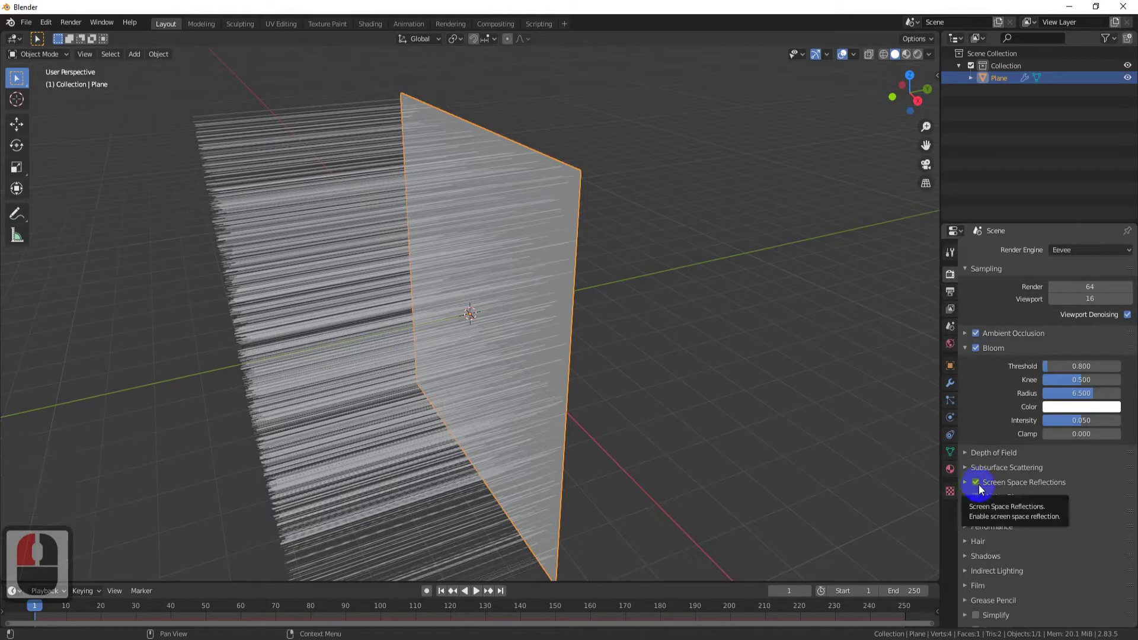
{"action": "left_click", "coordinate": [970, 519]}
{"action": "left_click", "coordinate": [1106, 539]}
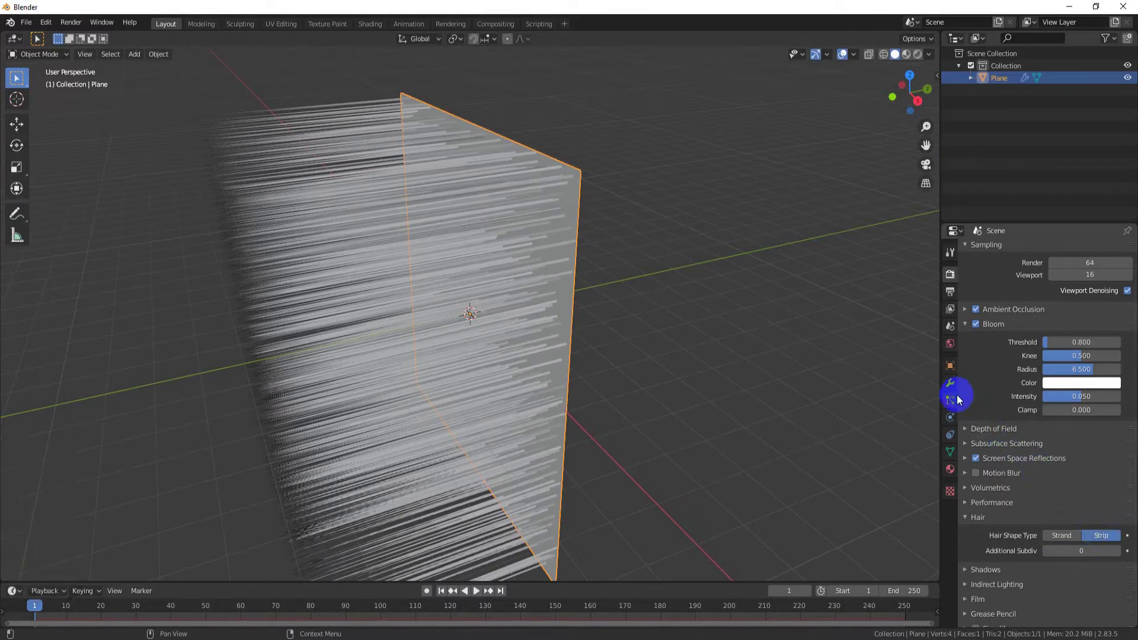
Set the hair tip diameter to 1 m, disable Close Tip, and raise strand steps to 6
{"action": "left_click", "coordinate": [952, 407]}
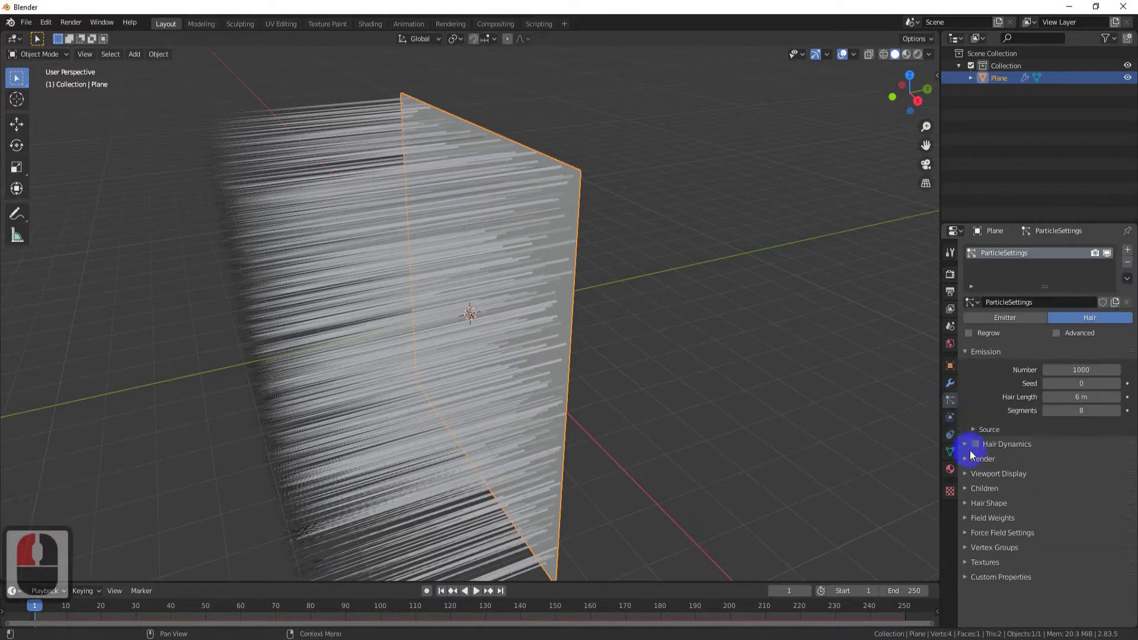
{"action": "left_click", "coordinate": [969, 507]}
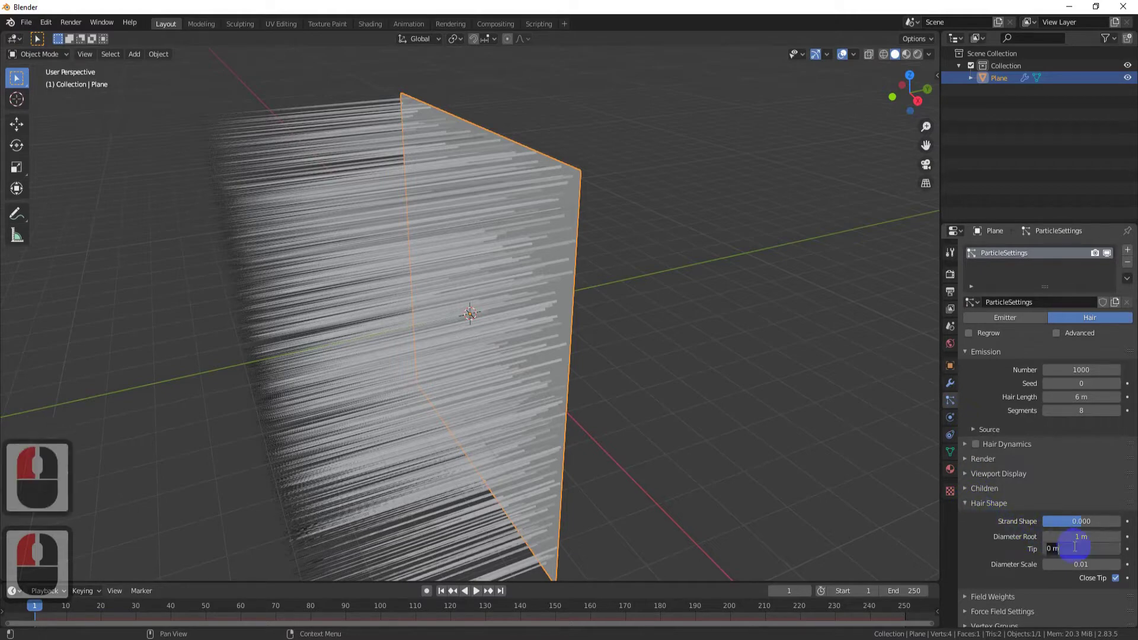
{"action": "key", "text": "1"}
{"action": "key", "text": "Return"}
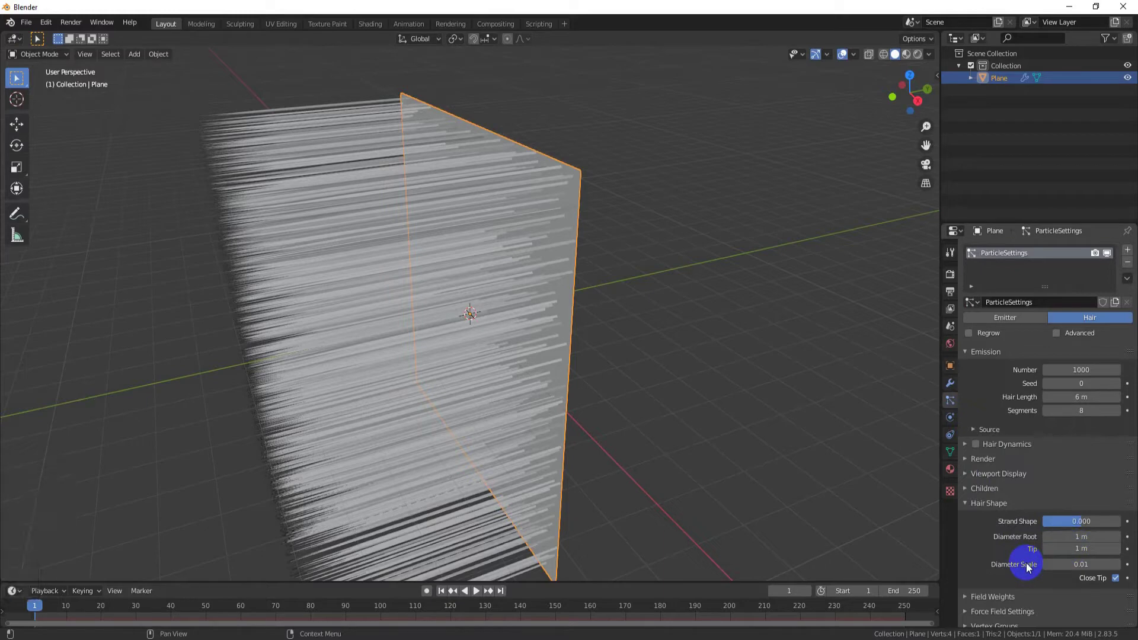
{"action": "left_click", "coordinate": [1119, 580]}
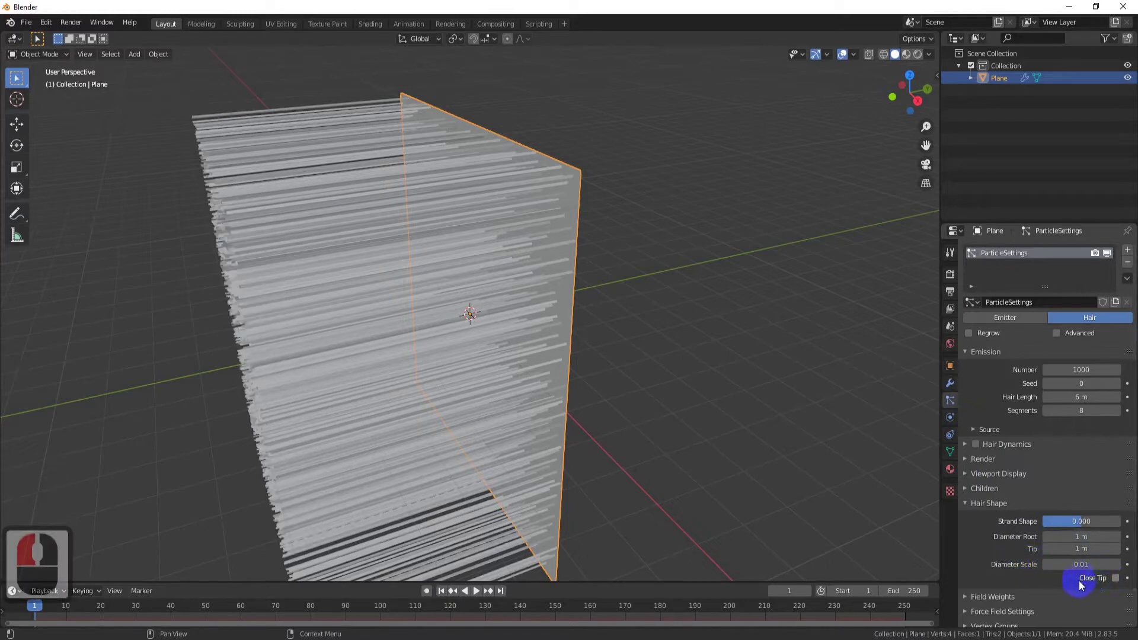
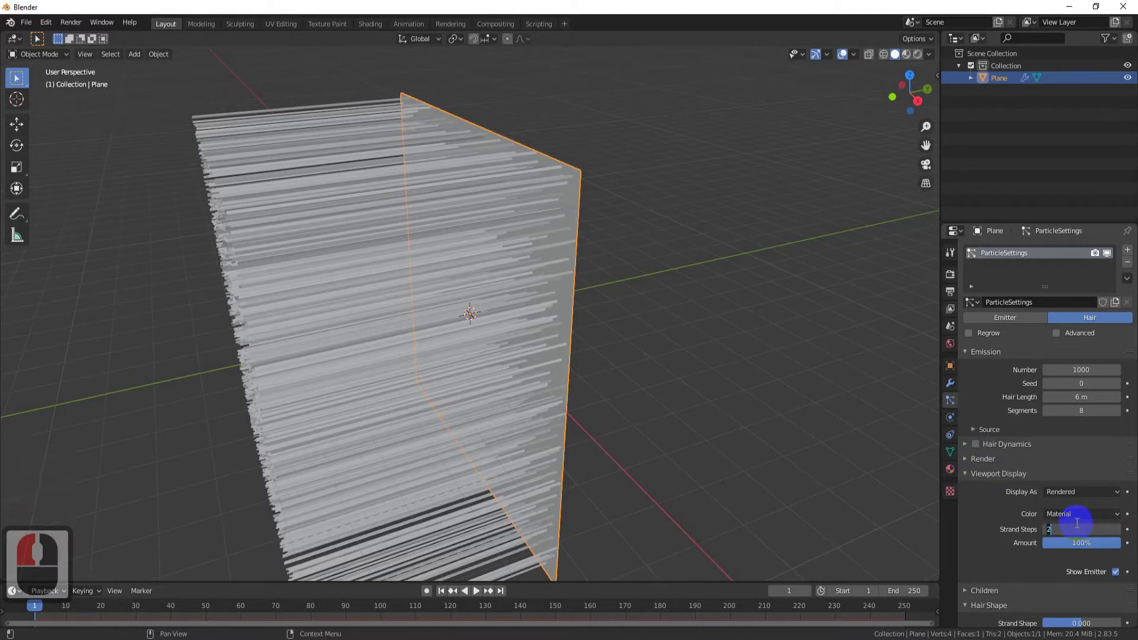
{"action": "key", "text": "6"}
{"action": "key", "text": "Return"}
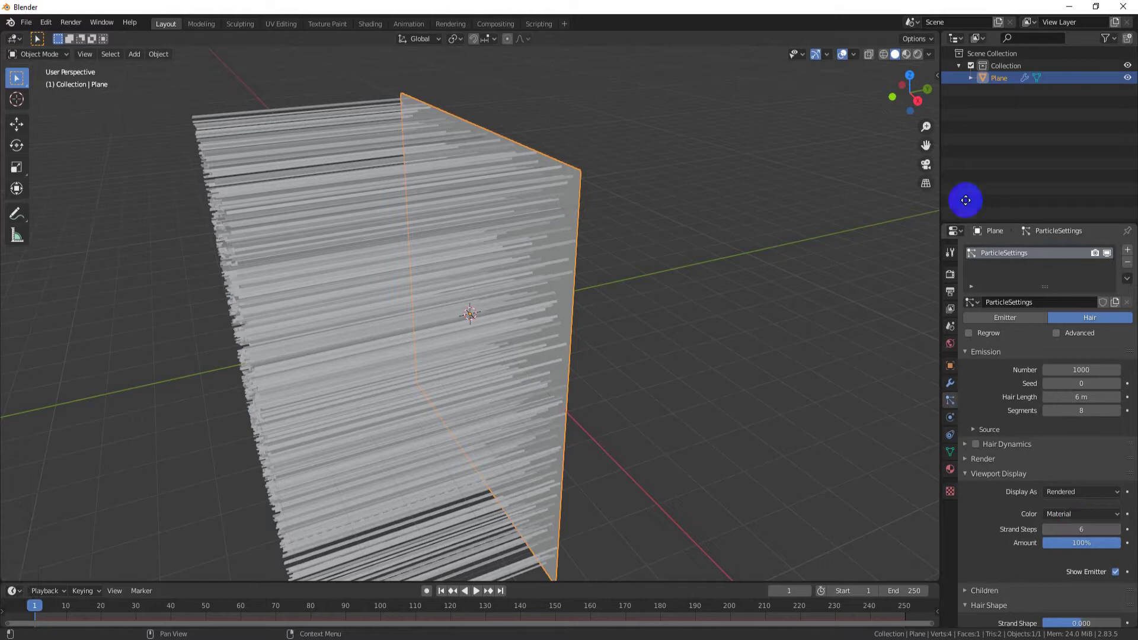
In the Shading workspace, create a new material for the plane with a purplish base colour
{"action": "left_click", "coordinate": [378, 29]}
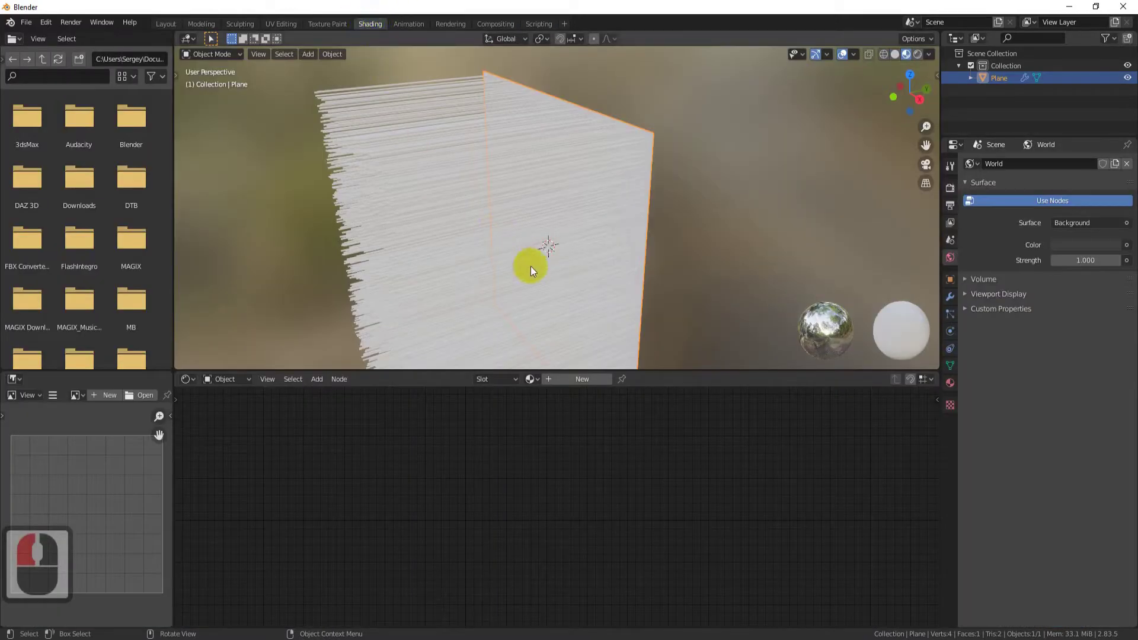
{"action": "left_click", "coordinate": [596, 381]}
{"action": "left_click", "coordinate": [546, 448]}
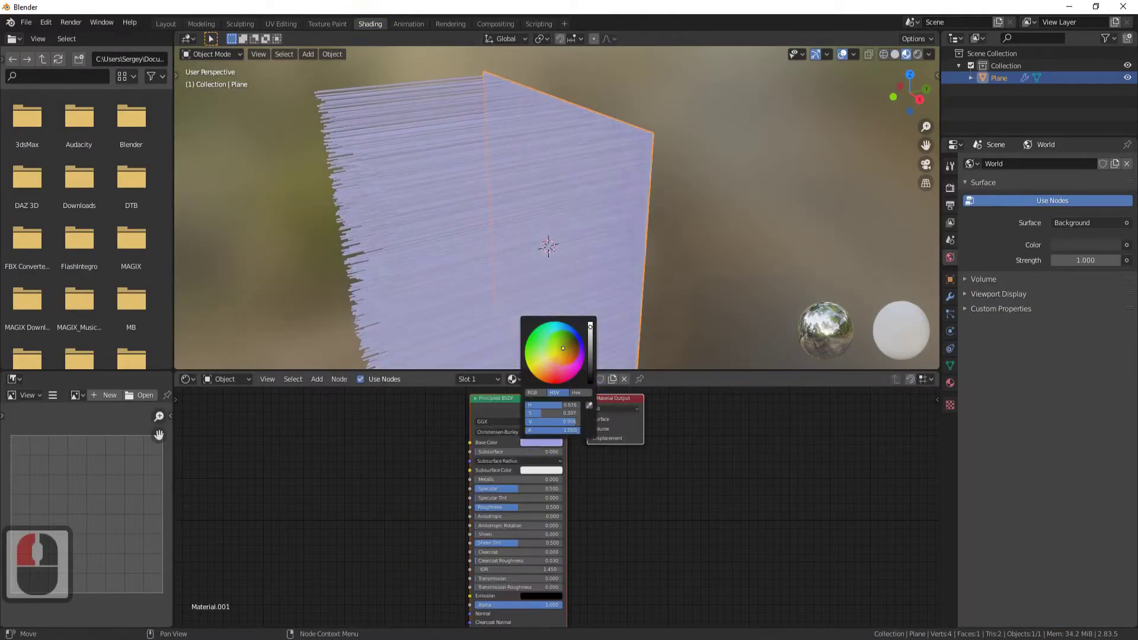
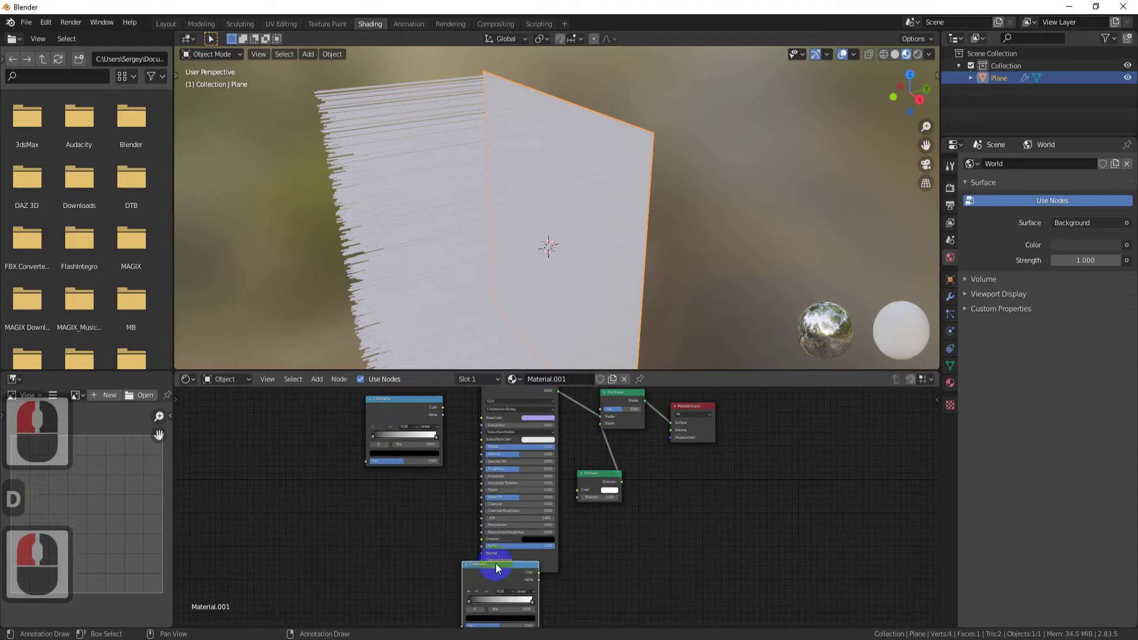
Arrange the colour ramp, emission and mix shader nodes in the material tree
{"action": "left_click", "coordinate": [695, 494]}
{"action": "left_click", "coordinate": [603, 527]}
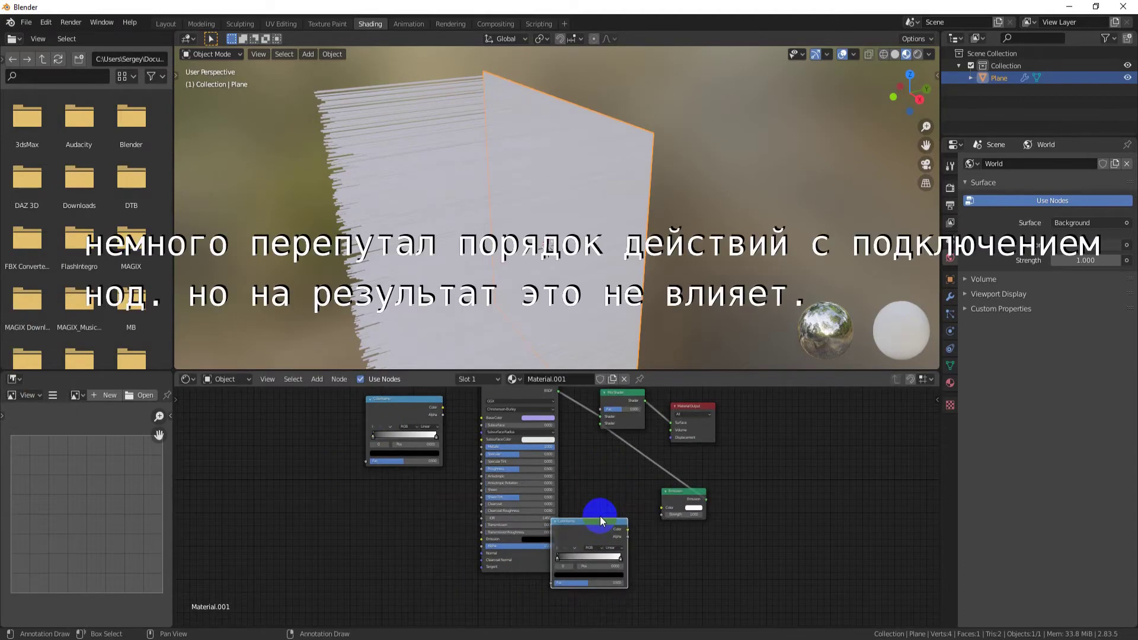
{"action": "left_click", "coordinate": [540, 474]}
{"action": "left_click", "coordinate": [557, 508]}
{"action": "left_click", "coordinate": [611, 364]}
{"action": "left_click", "coordinate": [708, 449]}
{"action": "left_click", "coordinate": [667, 524]}
Add a Hair Info node and feed its Random output into both colour ramps
{"action": "key", "text": "a"}
{"action": "left_click", "coordinate": [315, 478]}
{"action": "type", "text": "hai"}
{"action": "left_click", "coordinate": [330, 497]}
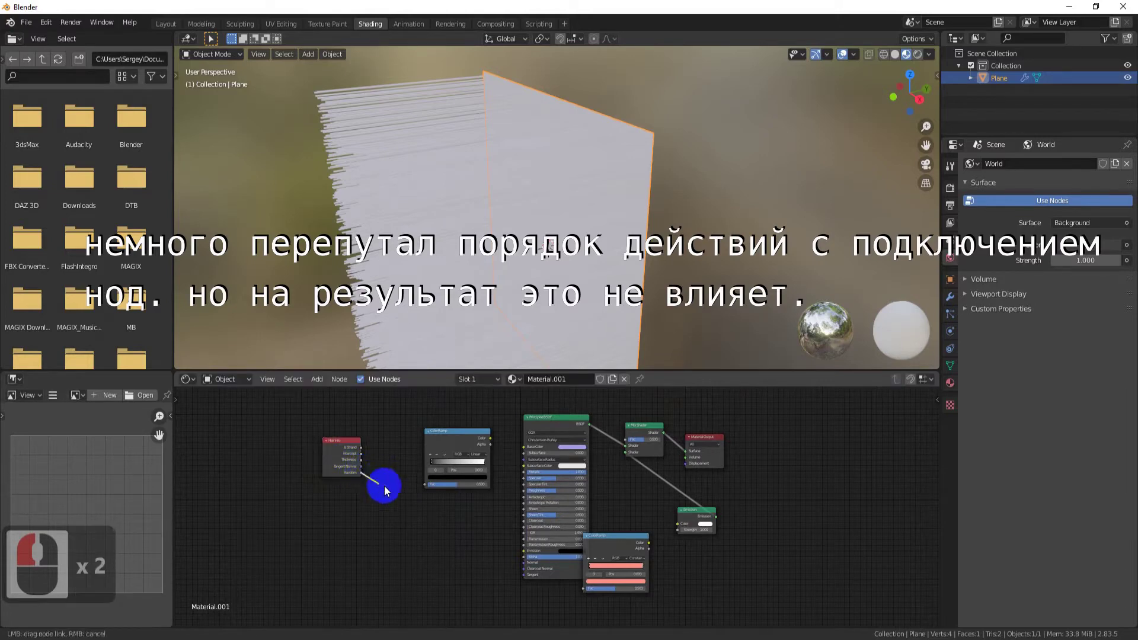
{"action": "left_click", "coordinate": [377, 476]}
{"action": "left_click", "coordinate": [590, 593]}
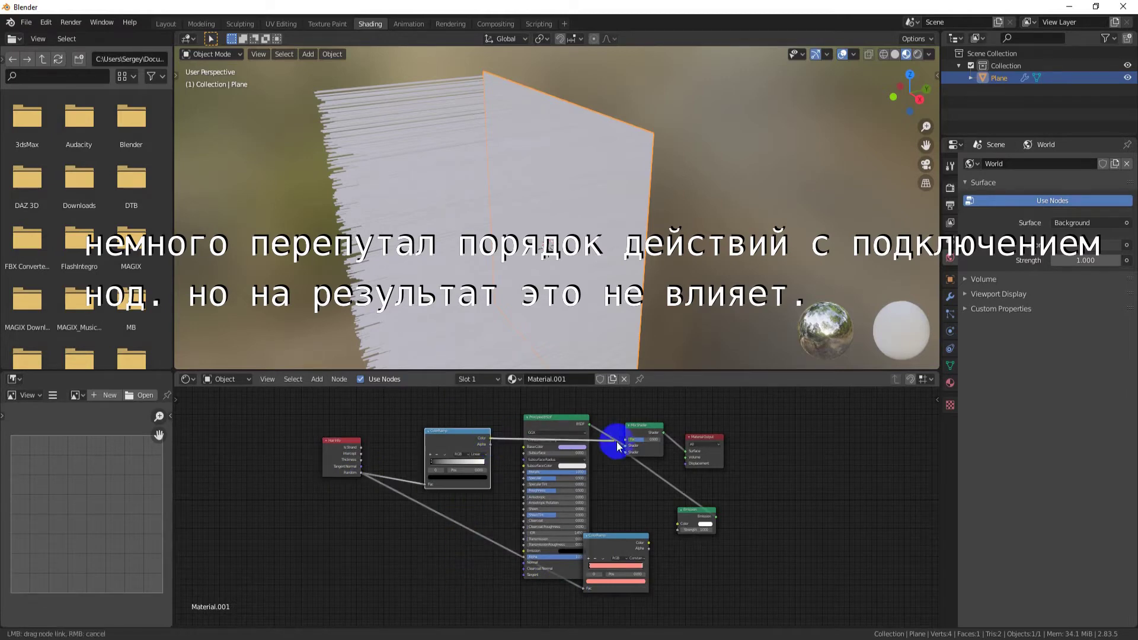
Use the ramp as the Mix Shader factor and set the emission colour with strength 10
{"action": "left_click", "coordinate": [628, 447]}
{"action": "left_click", "coordinate": [457, 440]}
{"action": "left_click", "coordinate": [455, 486]}
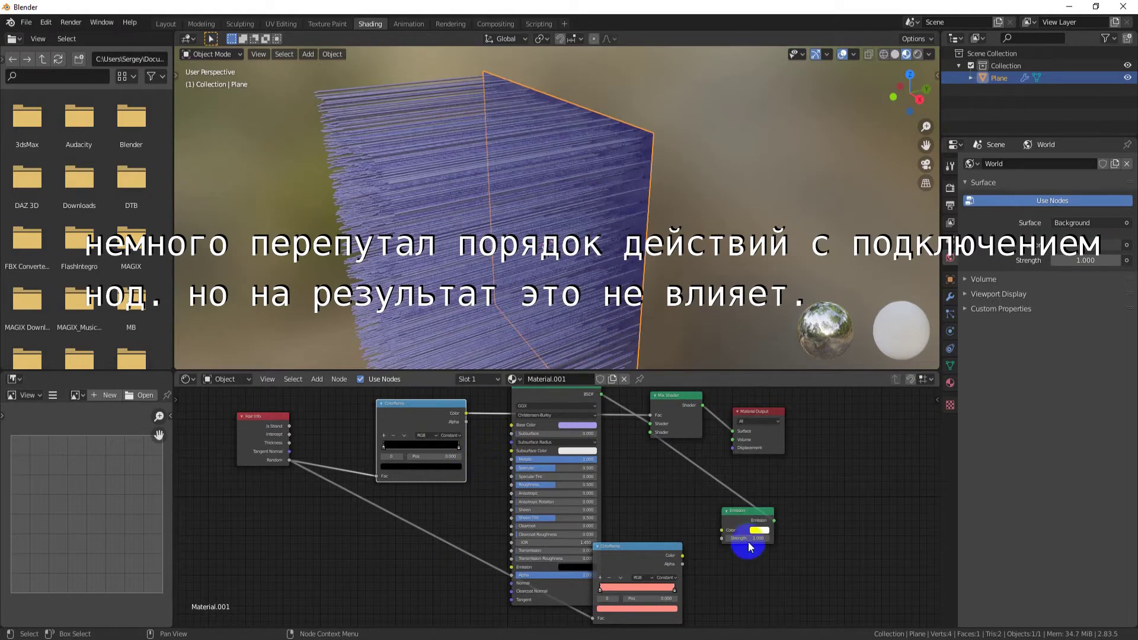
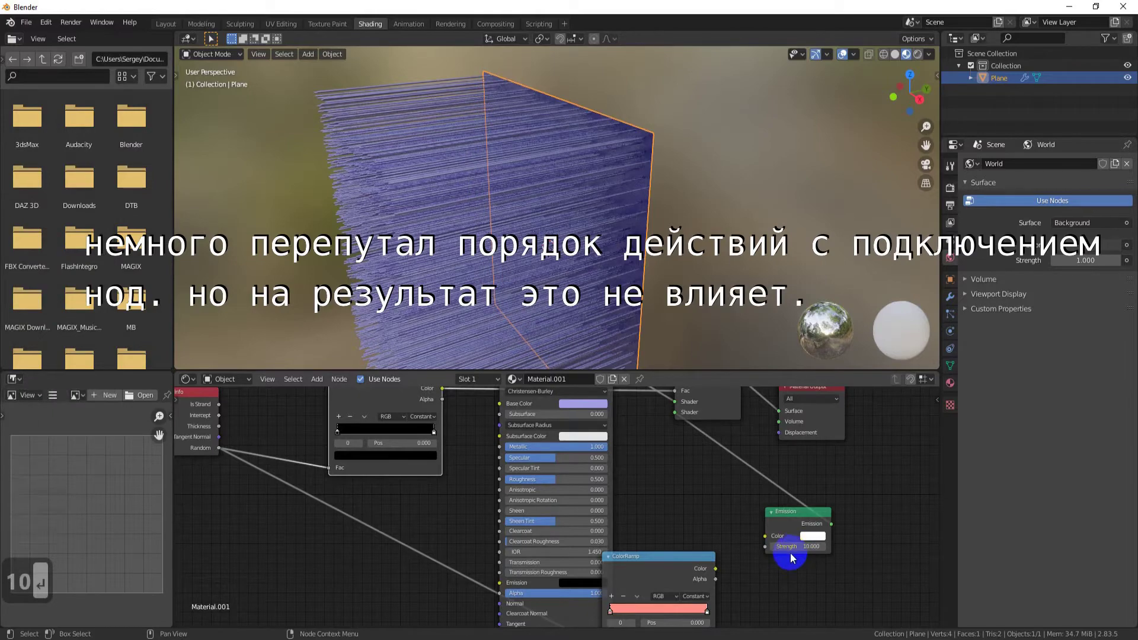
Shift the glow colour ramp stop to about 0.977 so only some strands emit, then return to Layout
{"action": "left_click_drag", "start_coordinate": [761, 521], "coordinate": [502, 485]}
{"action": "left_click", "coordinate": [500, 484]}
{"action": "left_click_drag", "start_coordinate": [589, 289], "coordinate": [705, 547]}
{"action": "left_click_drag", "start_coordinate": [704, 548], "coordinate": [788, 471]}
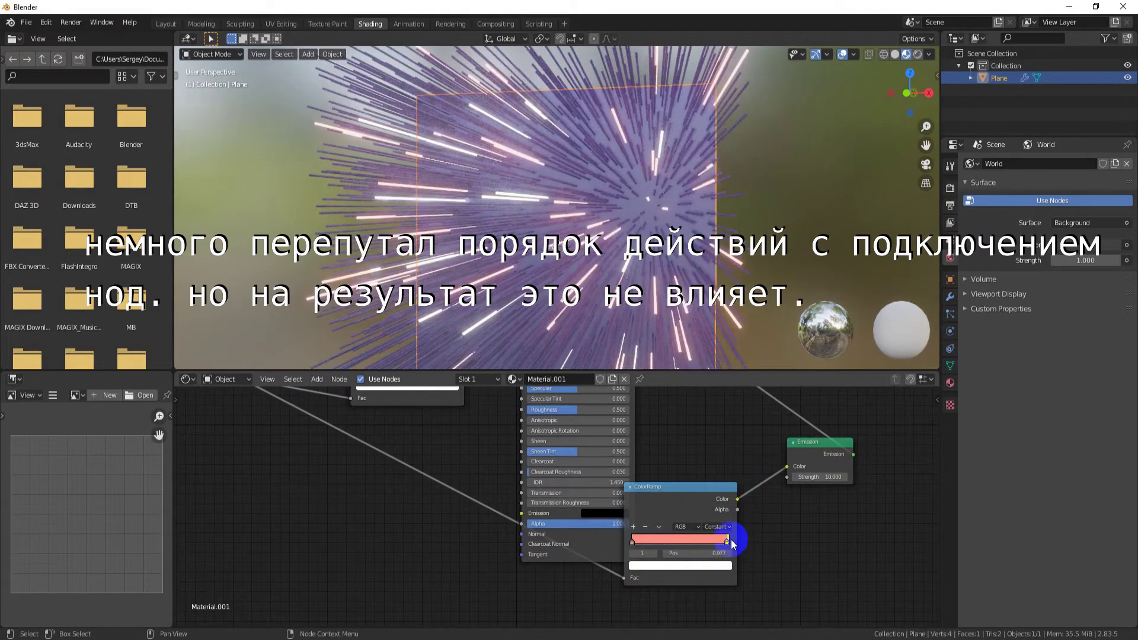
{"action": "left_click", "coordinate": [736, 545]}
{"action": "left_click", "coordinate": [162, 27]}
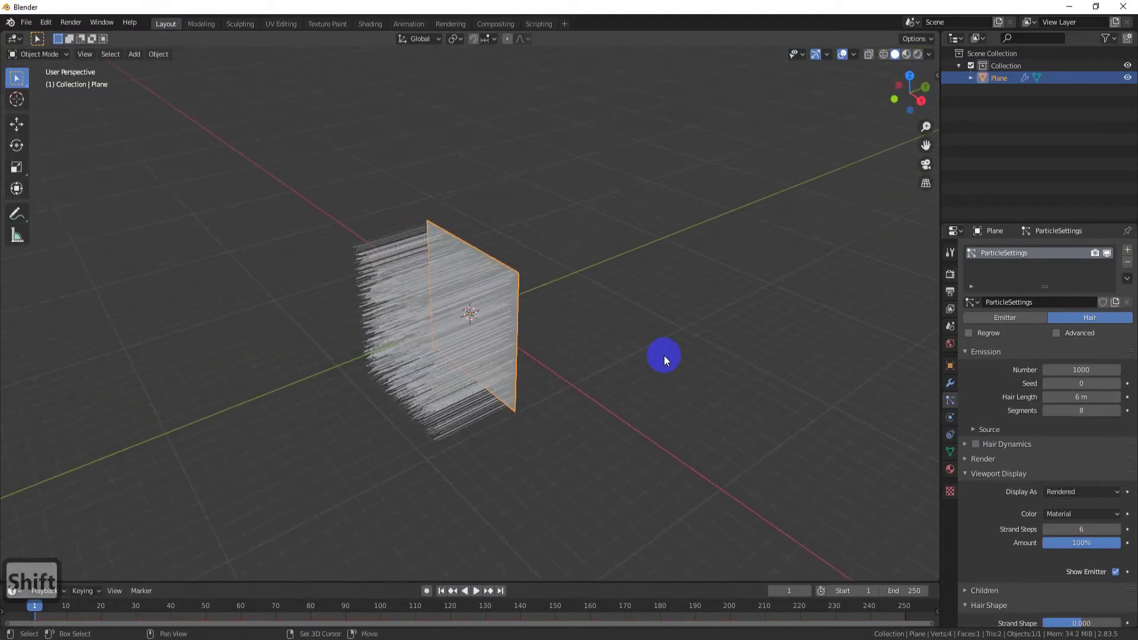
Add a point light, a camera and a Bezier circle, then start adding a force field
{"action": "key", "text": "a"}
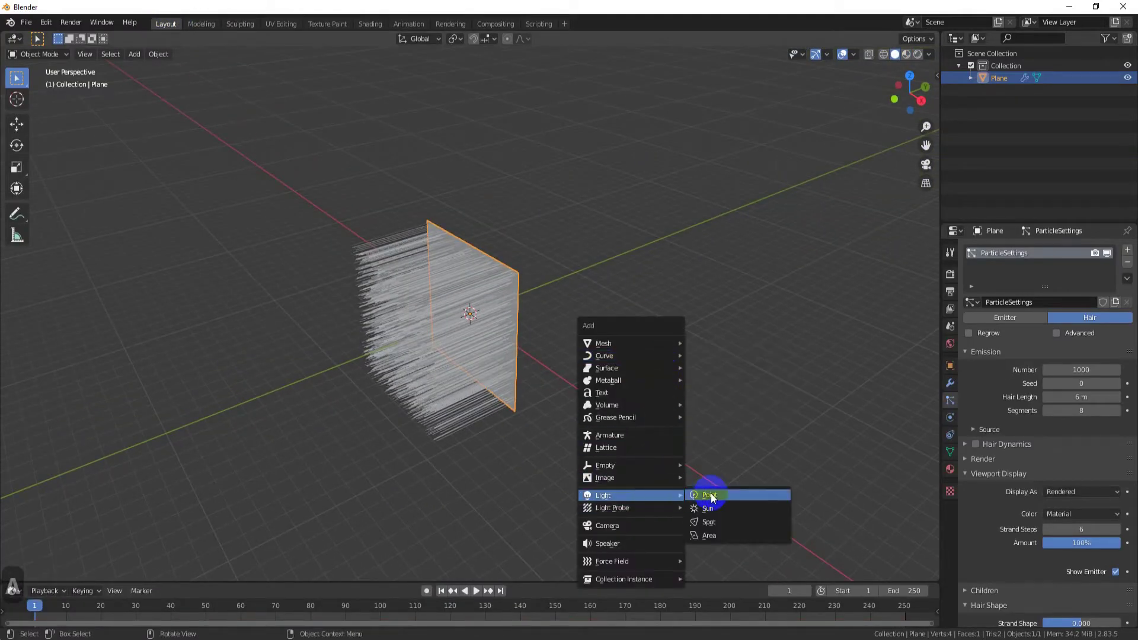
{"action": "left_click", "coordinate": [712, 499]}
{"action": "key", "text": "a"}
{"action": "left_click", "coordinate": [659, 450]}
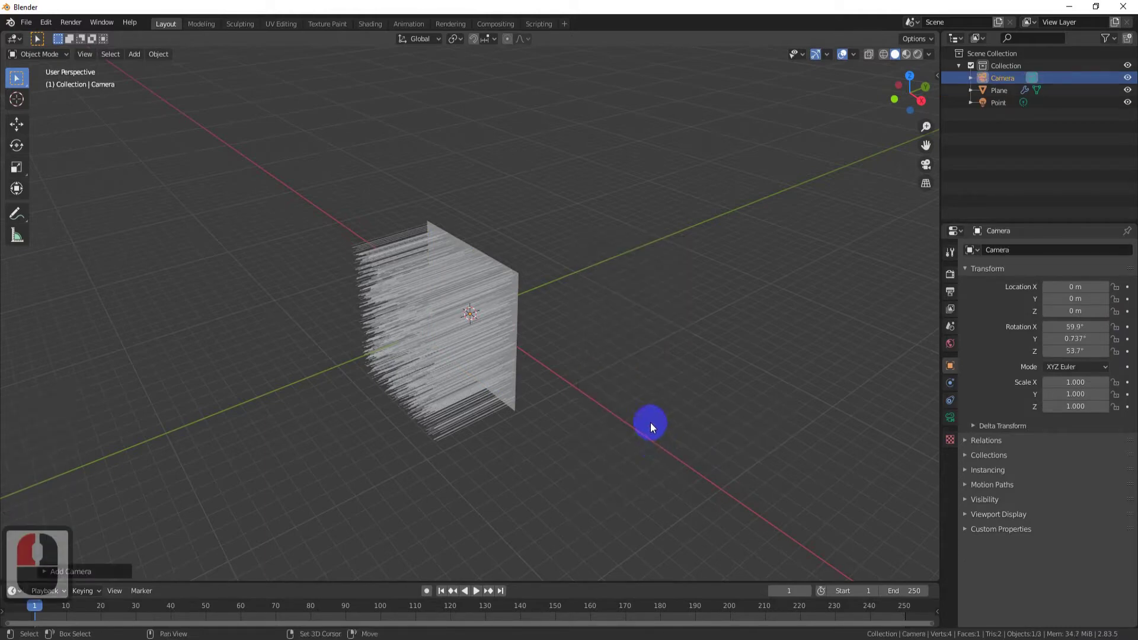
{"action": "key", "text": "a"}
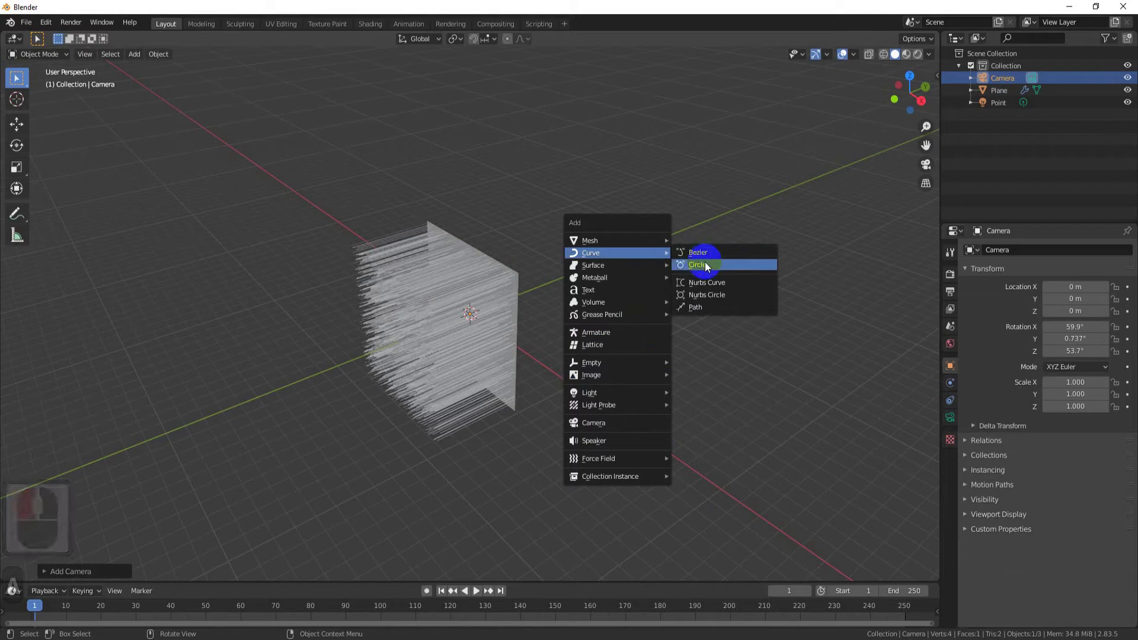
{"action": "left_click", "coordinate": [710, 267]}
{"action": "key", "text": "a"}
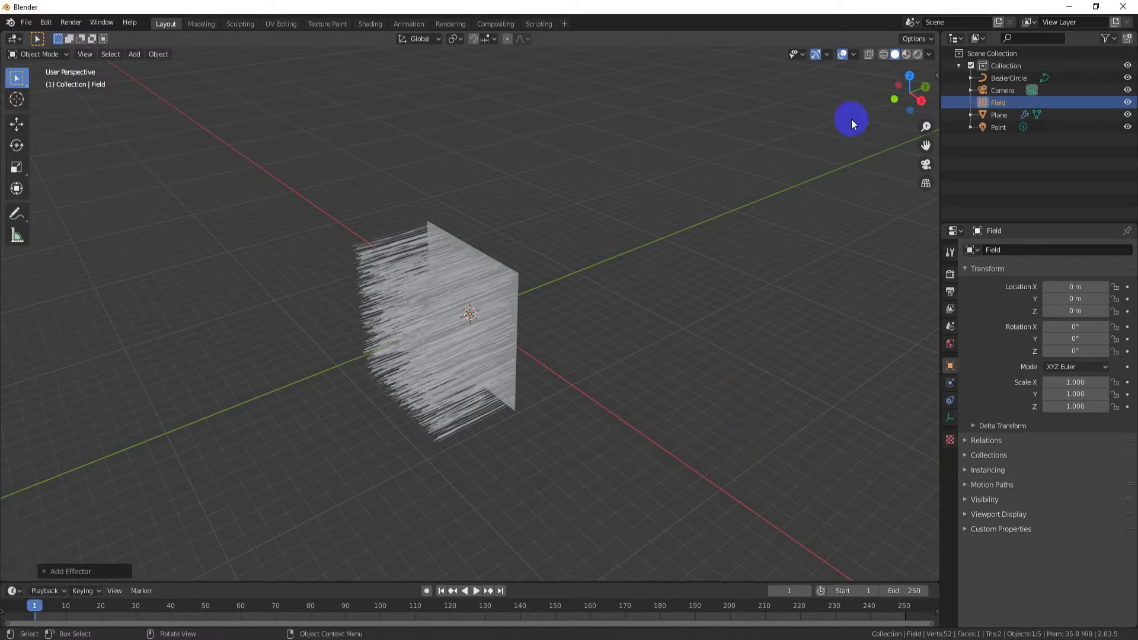
Duplicate the Bezier circle in place and scale the copy to about 11 around the plane
{"action": "left_click", "coordinate": [1000, 80]}
{"action": "key", "text": "d"}
{"action": "right_click", "coordinate": [710, 318]}
{"action": "key", "text": "s"}
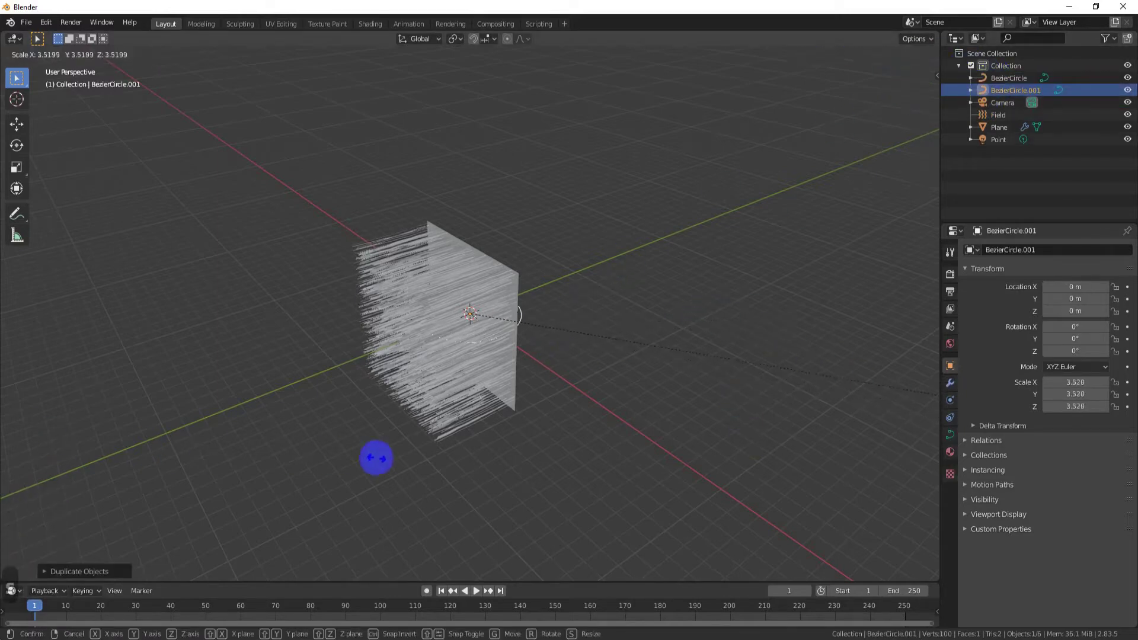
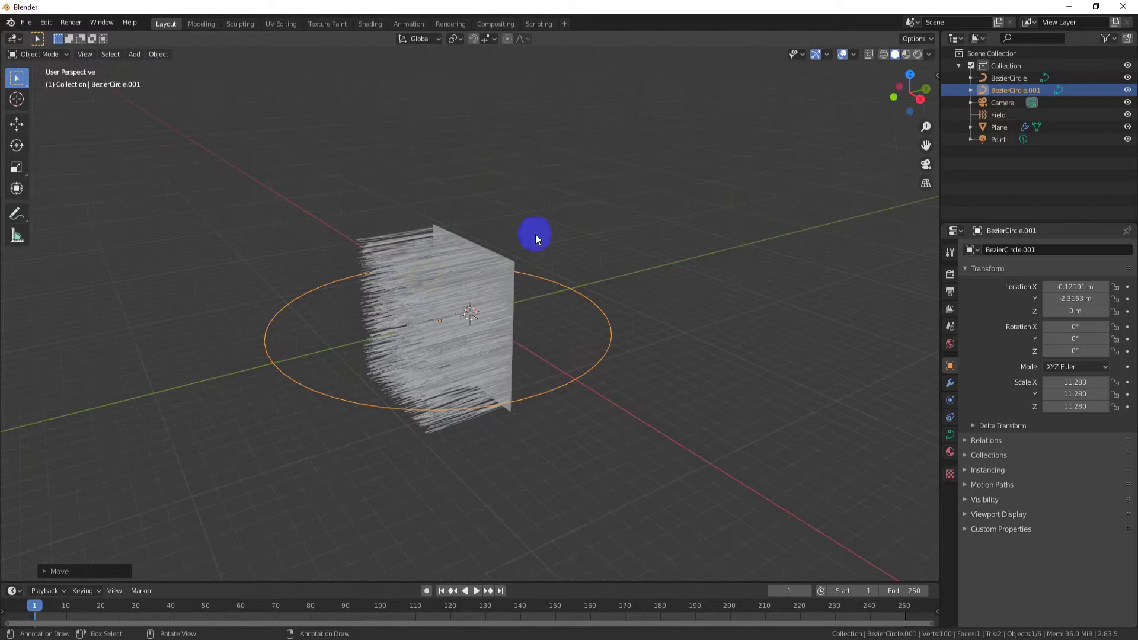
{"action": "left_click", "coordinate": [1005, 141]}
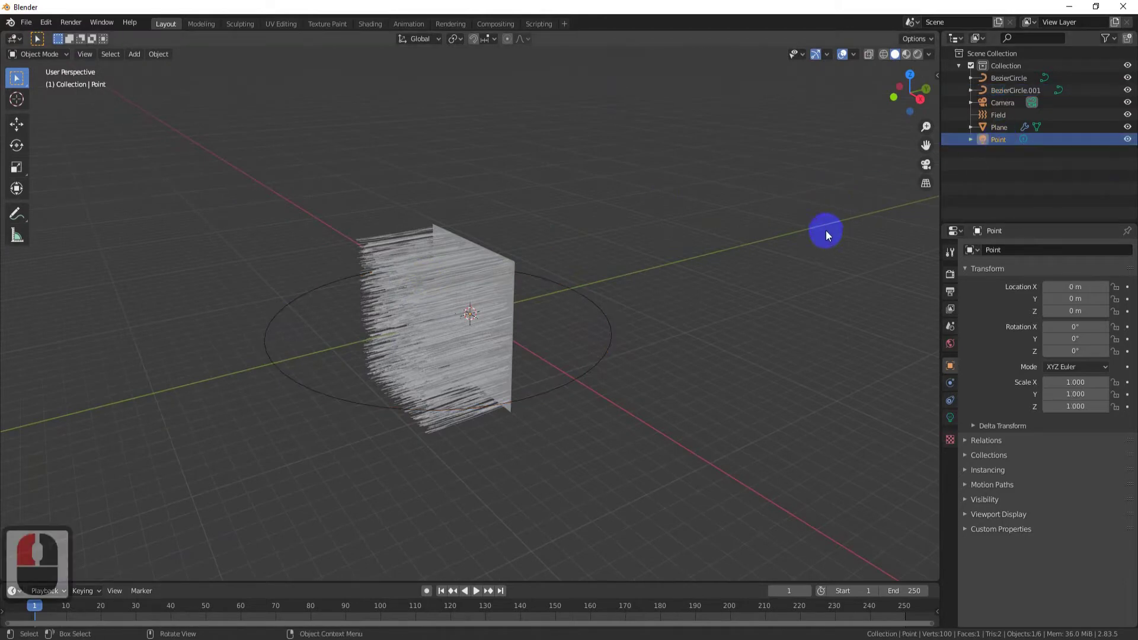
Add a Follow Path constraint to the point light in Object Constraints
{"action": "right_click", "coordinate": [956, 392]}
{"action": "left_click", "coordinate": [952, 407]}
{"action": "left_click", "coordinate": [1029, 252]}
{"action": "left_click", "coordinate": [1093, 336]}
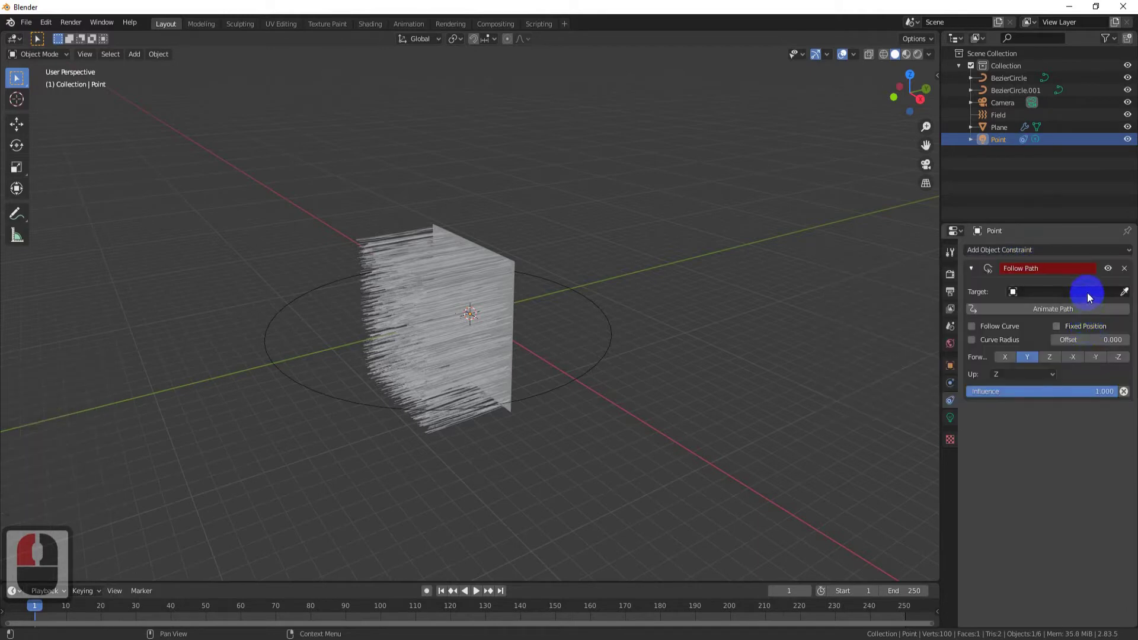
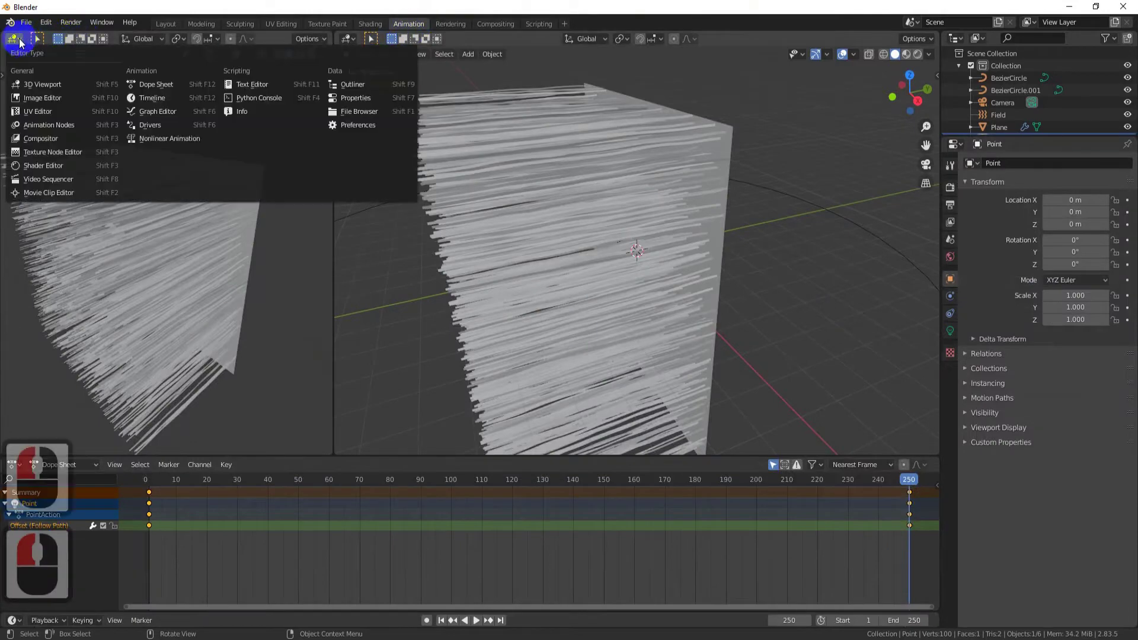
In the Graph Editor, set all path offset keyframes to linear interpolation
{"action": "left_click", "coordinate": [165, 115]}
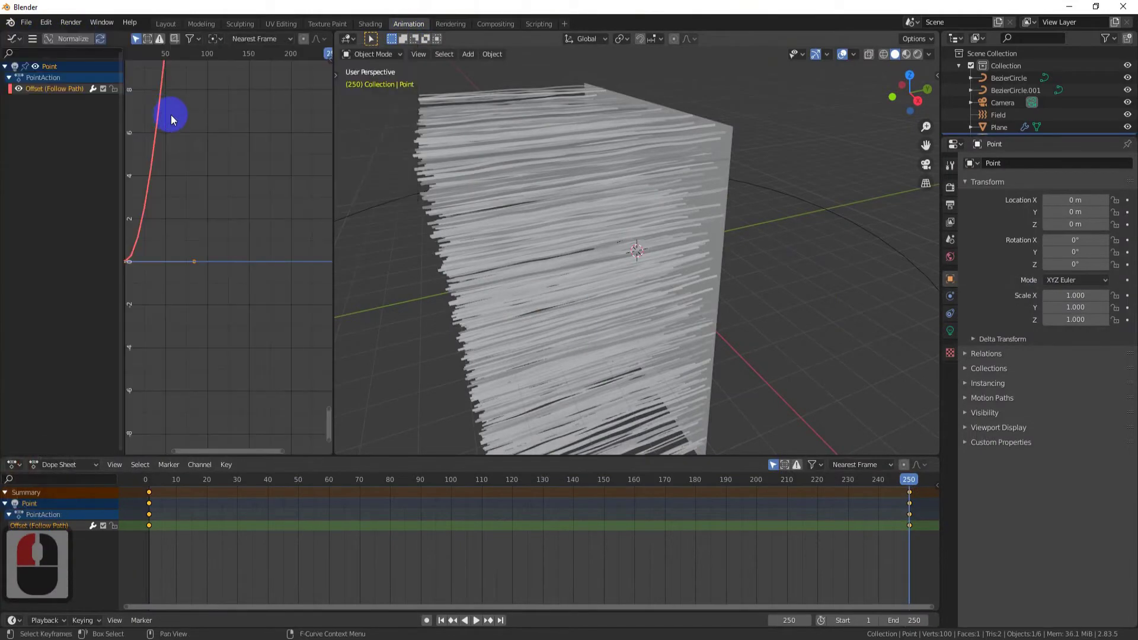
{"action": "key", "text": "Home"}
{"action": "key", "text": "a"}
{"action": "key", "text": "t"}
Return to the Layout workspace and play back the light circling the ring
{"action": "left_click", "coordinate": [60, 134]}
{"action": "left_click_drag", "start_coordinate": [175, 160], "coordinate": [169, 27]}
{"action": "left_click_drag", "start_coordinate": [170, 27], "coordinate": [429, 188]}
{"action": "left_click", "coordinate": [429, 188]}
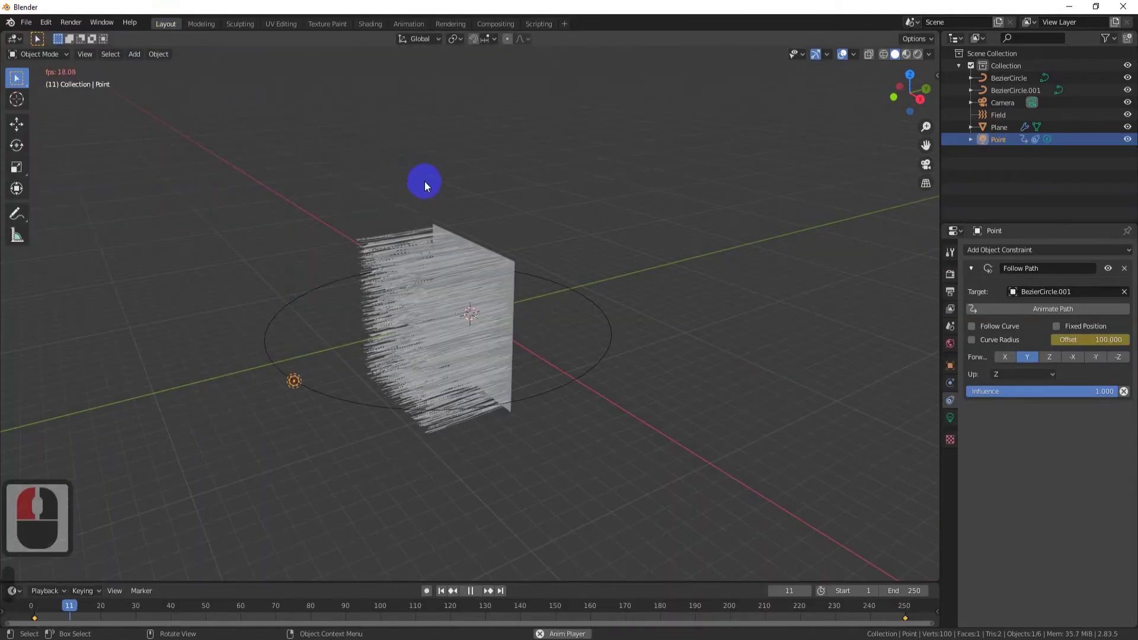
{"action": "left_click", "coordinate": [428, 182]}
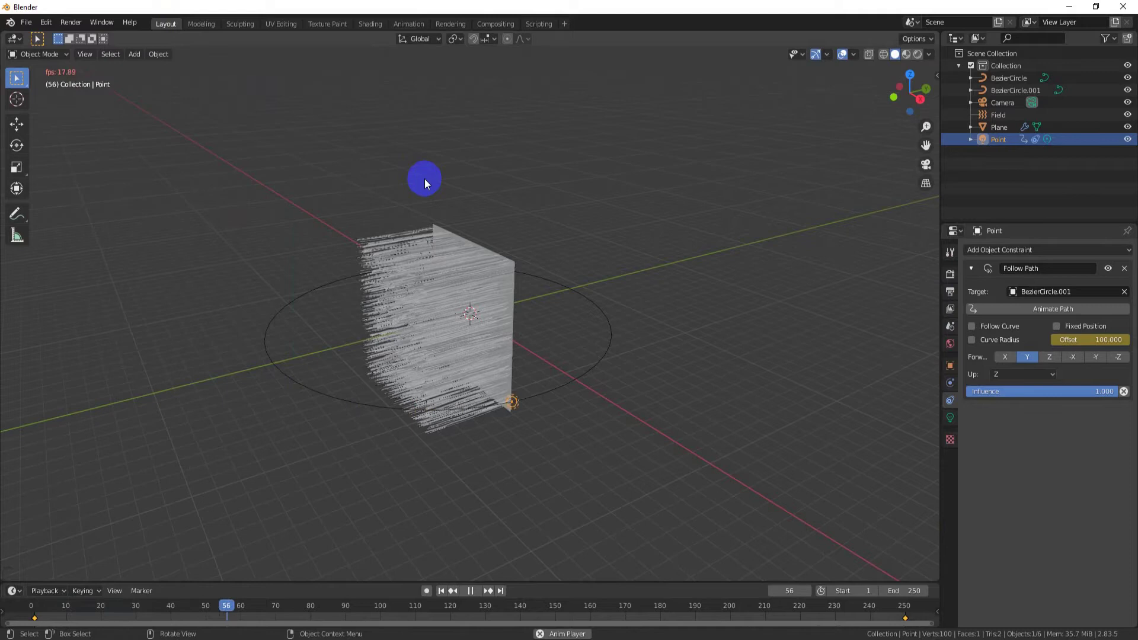
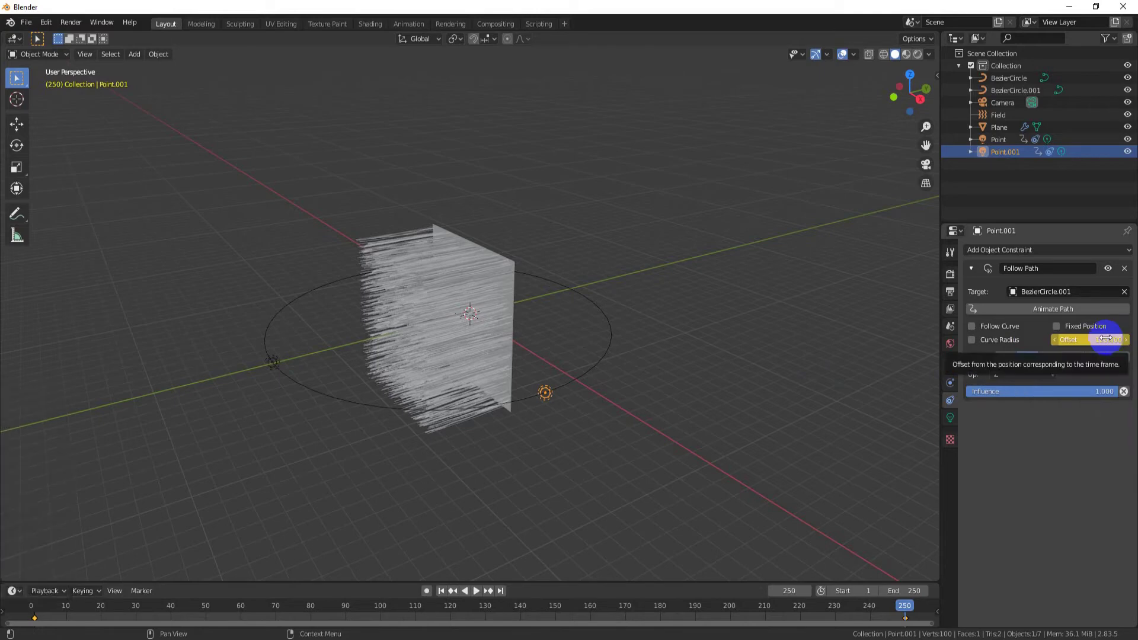
Give this light its own path offset, then duplicate the point light in place for the next copy
{"action": "left_click", "coordinate": [529, 409]}
{"action": "key", "text": "d"}
{"action": "right_click", "coordinate": [584, 381]}
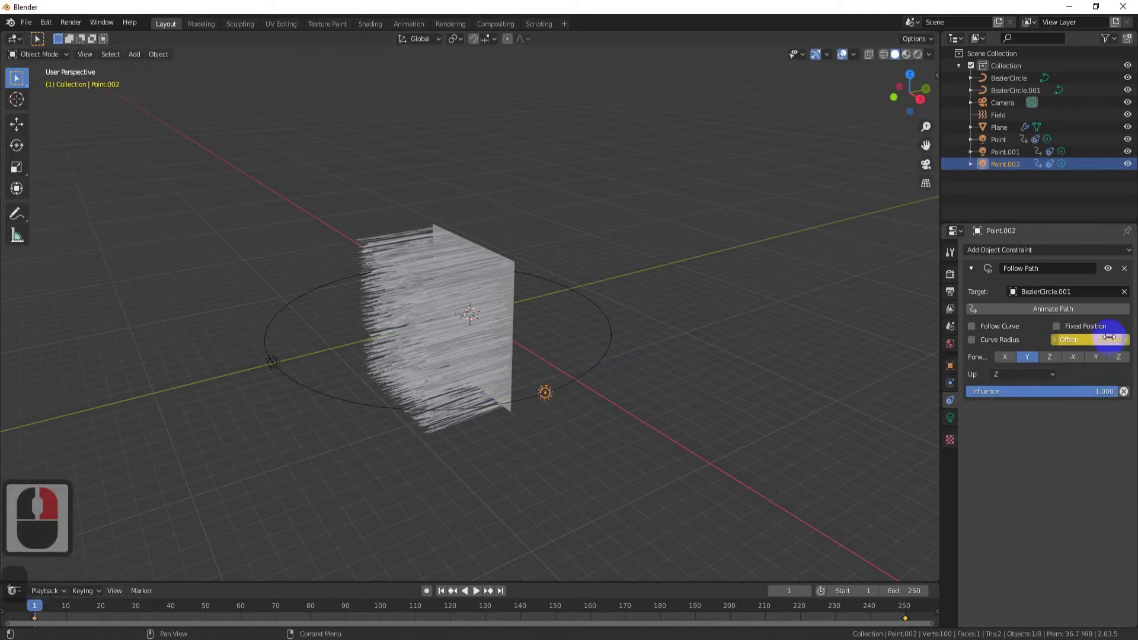
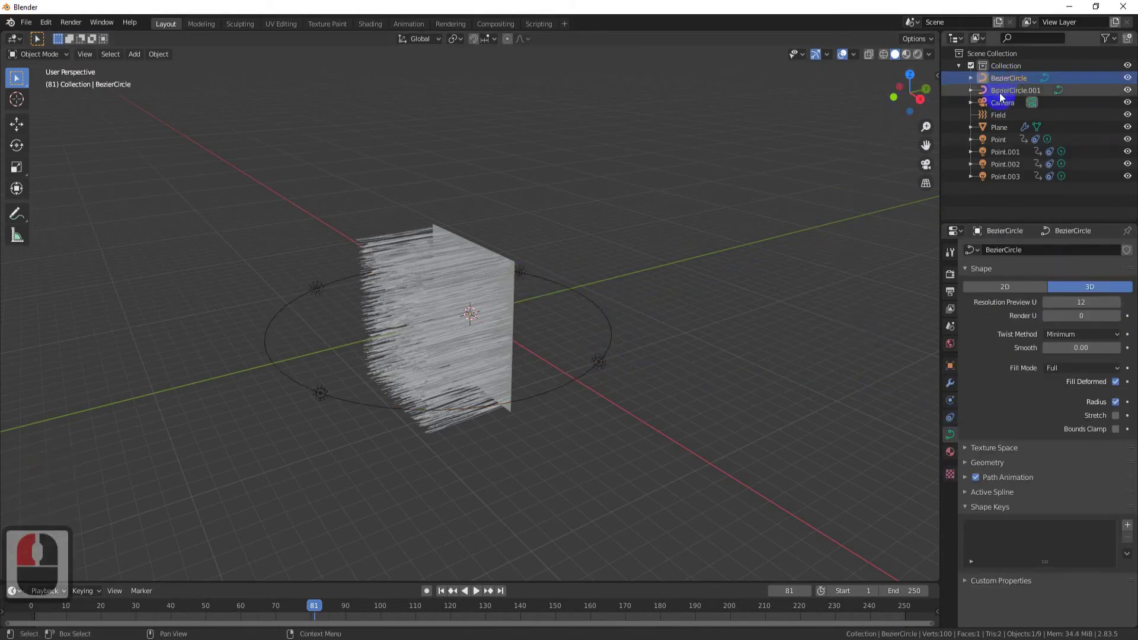
Select the force field empty and bring up its object constraint settings
{"action": "left_click", "coordinate": [1000, 122]}
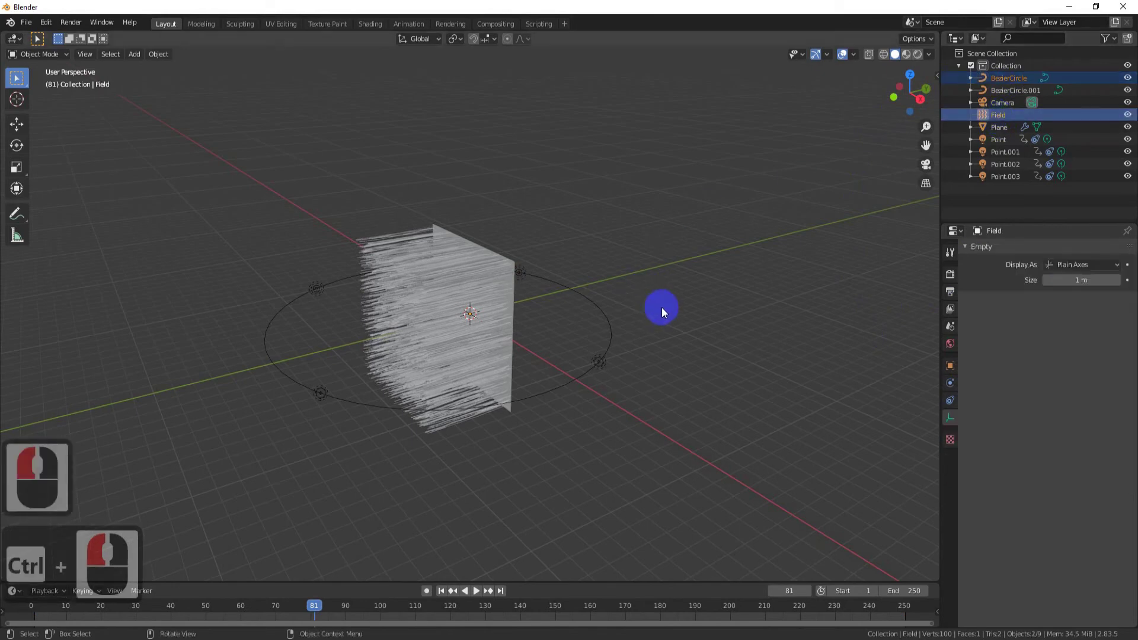
{"action": "key", "text": "g"}
{"action": "left_click", "coordinate": [796, 270]}
{"action": "key", "text": "."}
{"action": "left_click", "coordinate": [554, 362]}
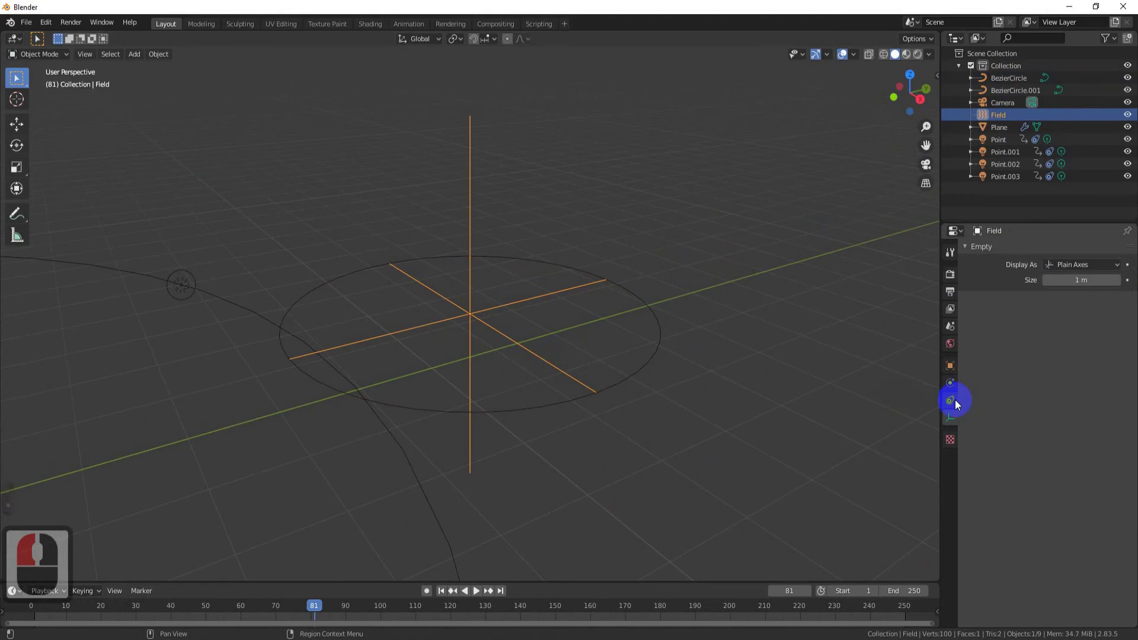
Add a Follow Path constraint targeting the small BezierCircle and animate its path offset
{"action": "left_click", "coordinate": [955, 402]}
{"action": "left_click", "coordinate": [1066, 255]}
{"action": "left_click", "coordinate": [1095, 335]}
{"action": "left_click", "coordinate": [1087, 296]}
{"action": "left_click", "coordinate": [1045, 314]}
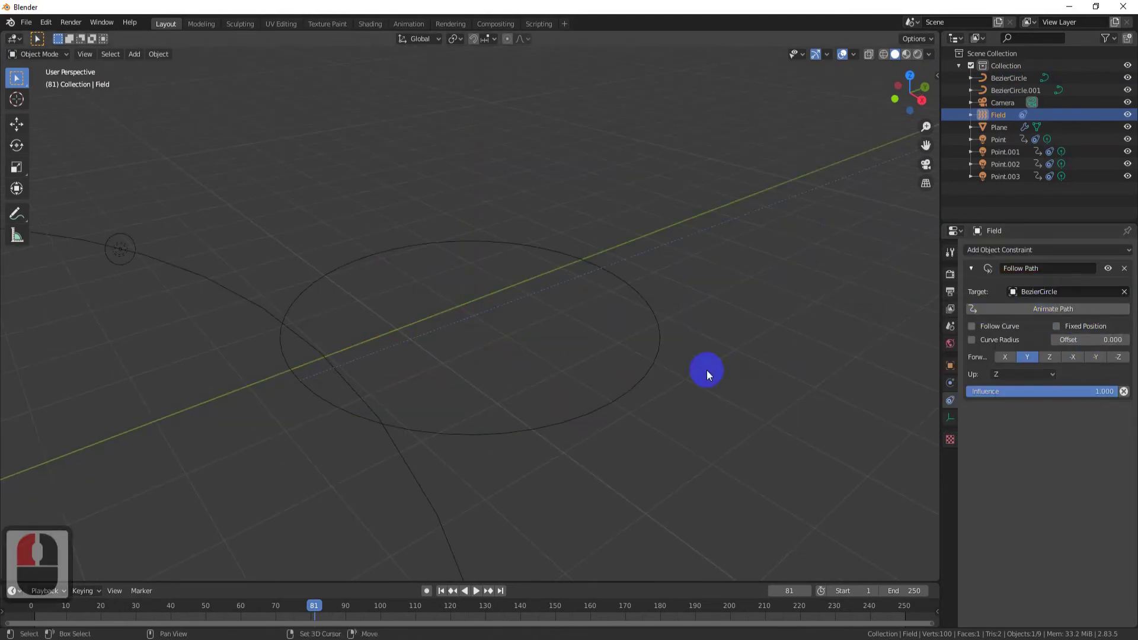
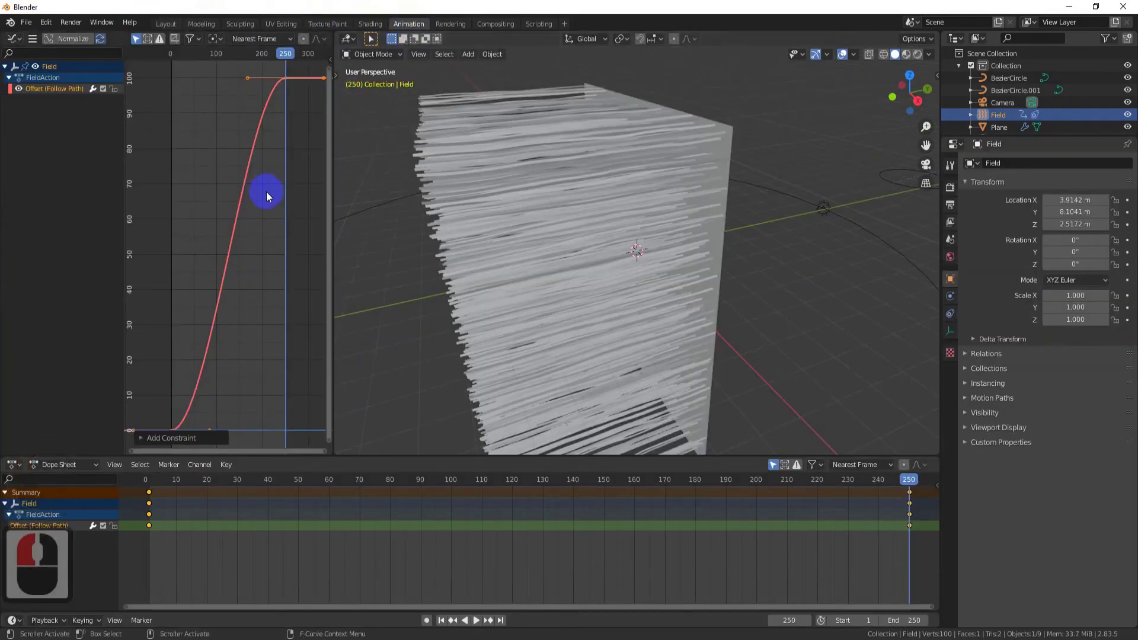
Make the field's offset keyframes Linear so it travels the circle at constant speed
{"action": "key", "text": "a"}
{"action": "key", "text": "t"}
{"action": "left_click", "coordinate": [268, 197]}
{"action": "key", "text": "t"}
{"action": "left_click", "coordinate": [176, 29]}
Move the small Bezier circle above the hair plane and scale it down to about 0.097
{"action": "middle_click", "coordinate": [512, 292]}
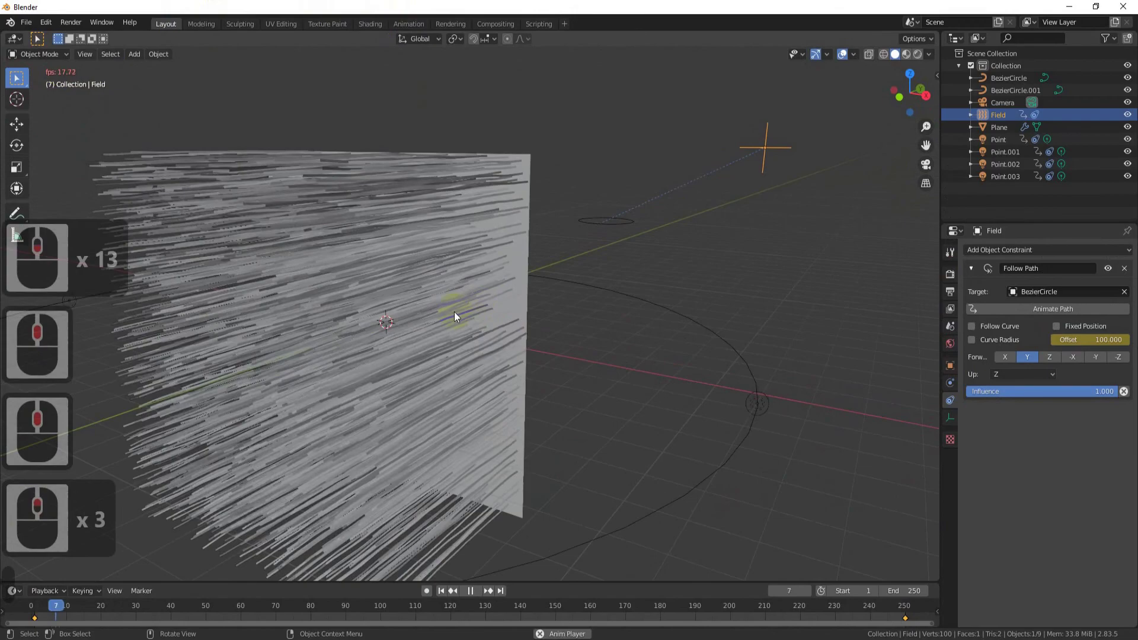
{"action": "left_click", "coordinate": [619, 228]}
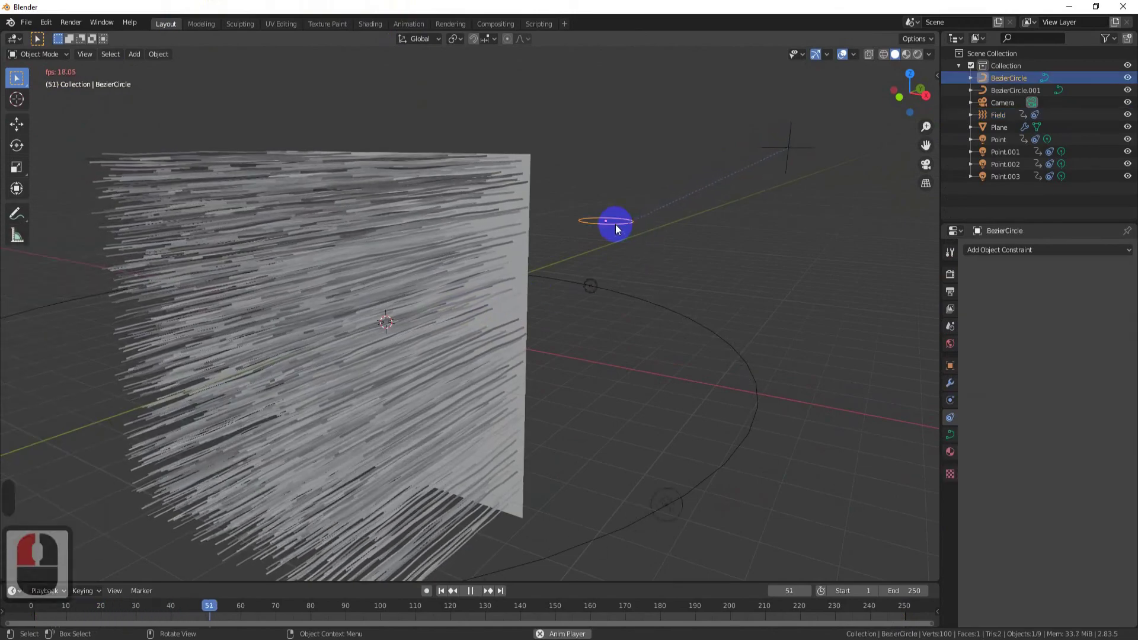
{"action": "key", "text": "s"}
{"action": "left_click", "coordinate": [666, 223]}
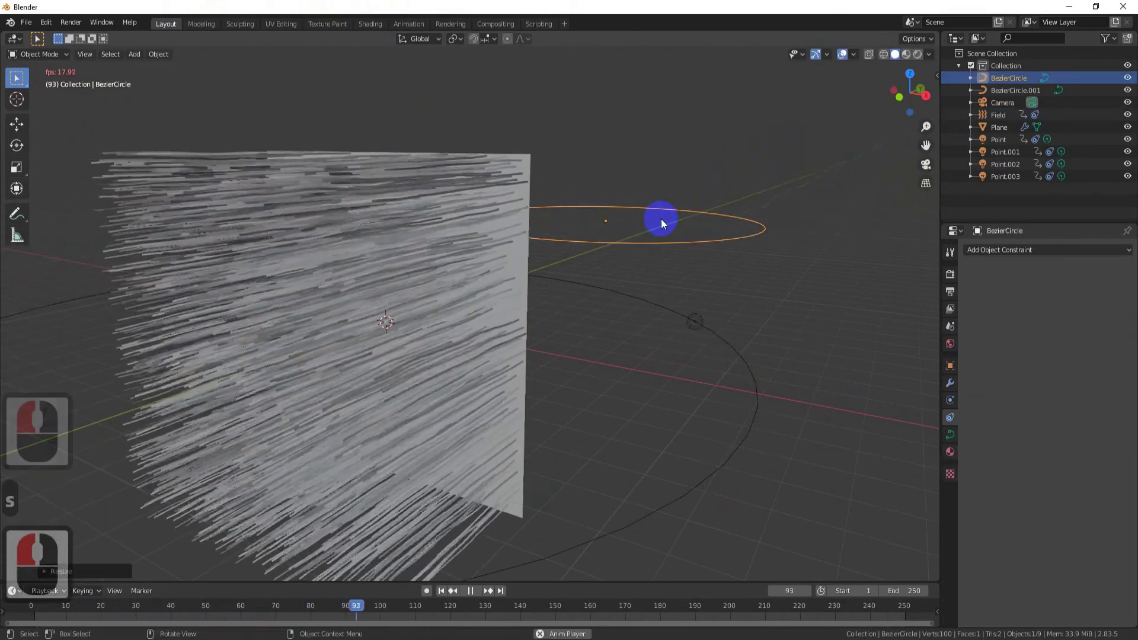
{"action": "key", "text": "s"}
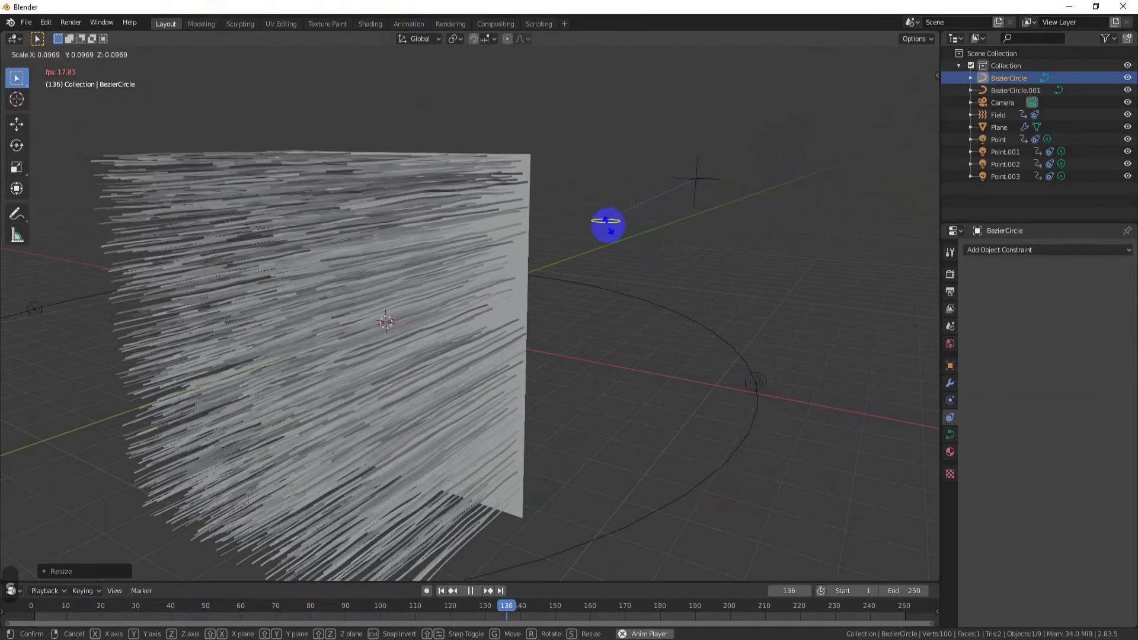
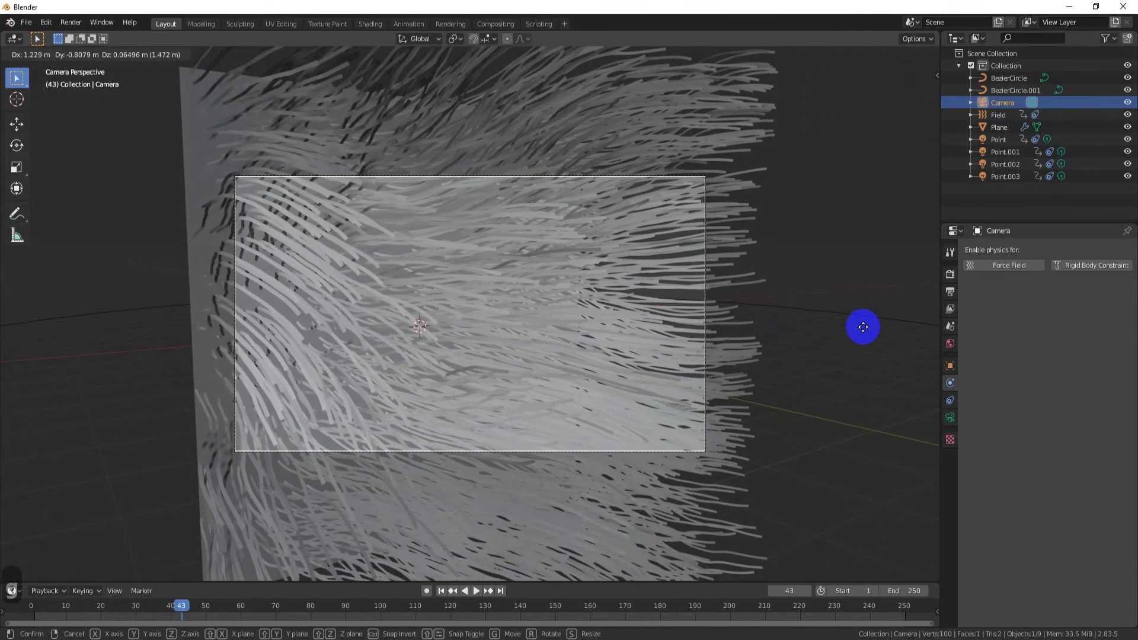
Move the camera along its local Z to frame the hair closely and switch to Rendered shading
{"action": "left_click", "coordinate": [825, 301]}
{"action": "middle_click", "coordinate": [825, 300]}
{"action": "key", "text": "g"}
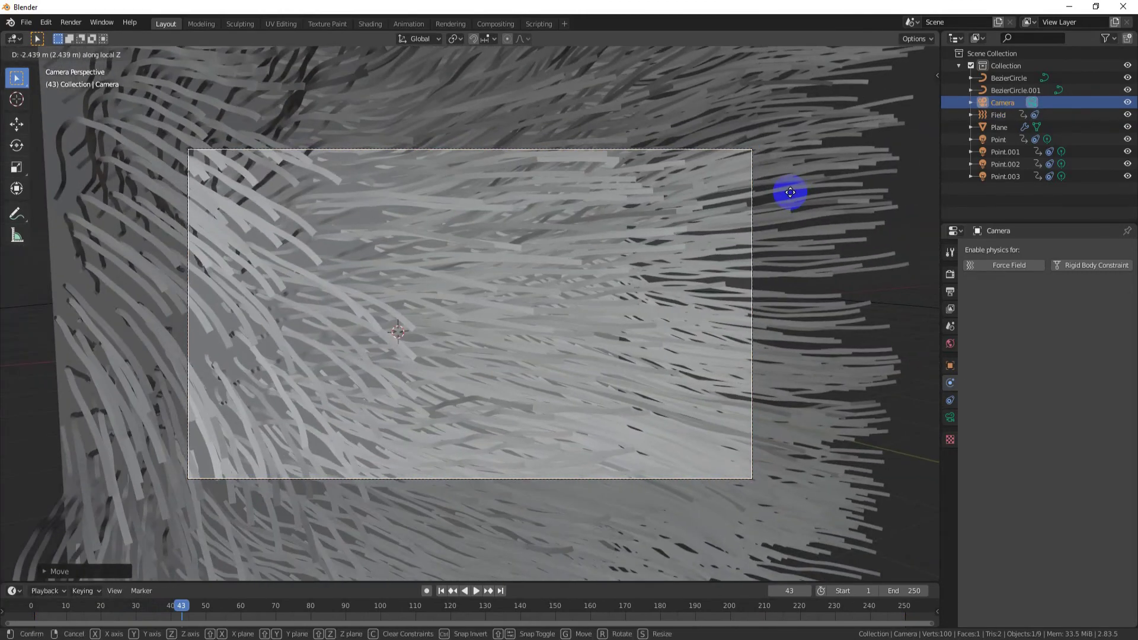
{"action": "left_click", "coordinate": [796, 202]}
{"action": "key", "text": "z"}
{"action": "key", "text": "z"}
{"action": "key", "text": "z"}
Select the hair plane and raise its hair count to 5000
{"action": "left_click", "coordinate": [802, 126]}
{"action": "left_click_drag", "start_coordinate": [795, 404], "coordinate": [958, 402]}
Finish the hair count entry and review the output properties for the render
{"action": "key", "text": "5"}
{"action": "type", "text": "50"}
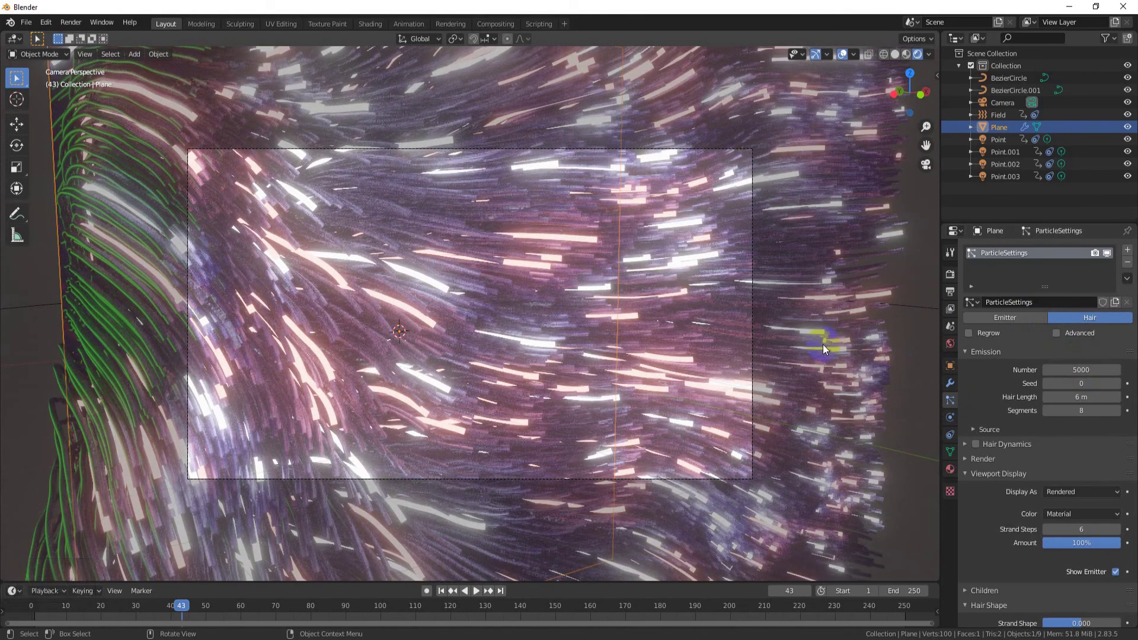
{"action": "left_click", "coordinate": [953, 297]}
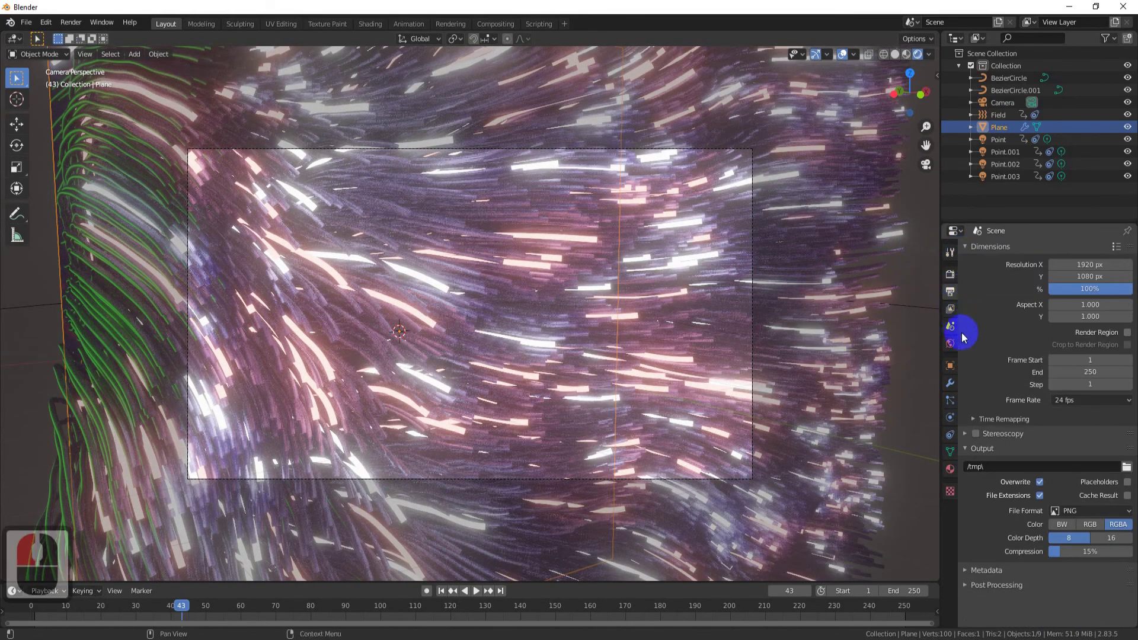
{"action": "left_click", "coordinate": [1131, 470]}
{"action": "left_click", "coordinate": [868, 153]}
{"action": "left_click", "coordinate": [1119, 518]}
{"action": "left_click", "coordinate": [954, 277]}
Lower the bloom radius to about 4.3 and render the current frame
{"action": "middle_click", "coordinate": [989, 496]}
{"action": "middle_click", "coordinate": [976, 622]}
{"action": "left_click", "coordinate": [1072, 562]}
{"action": "left_click", "coordinate": [1067, 495]}
{"action": "left_click", "coordinate": [1074, 369]}
{"action": "key", "text": "ctrl+f"}
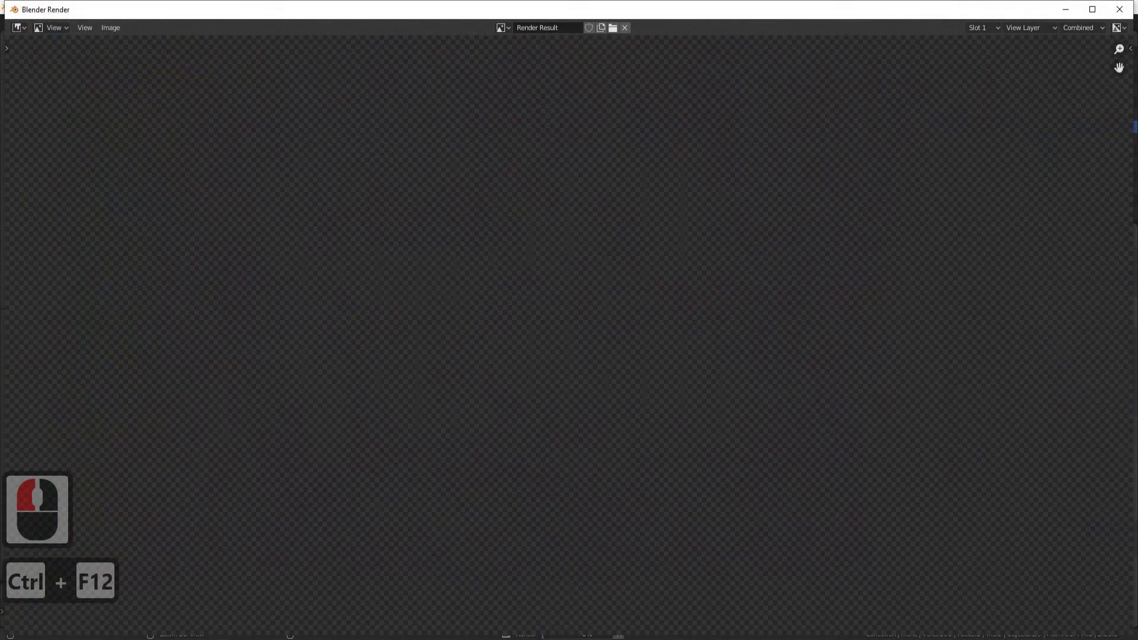